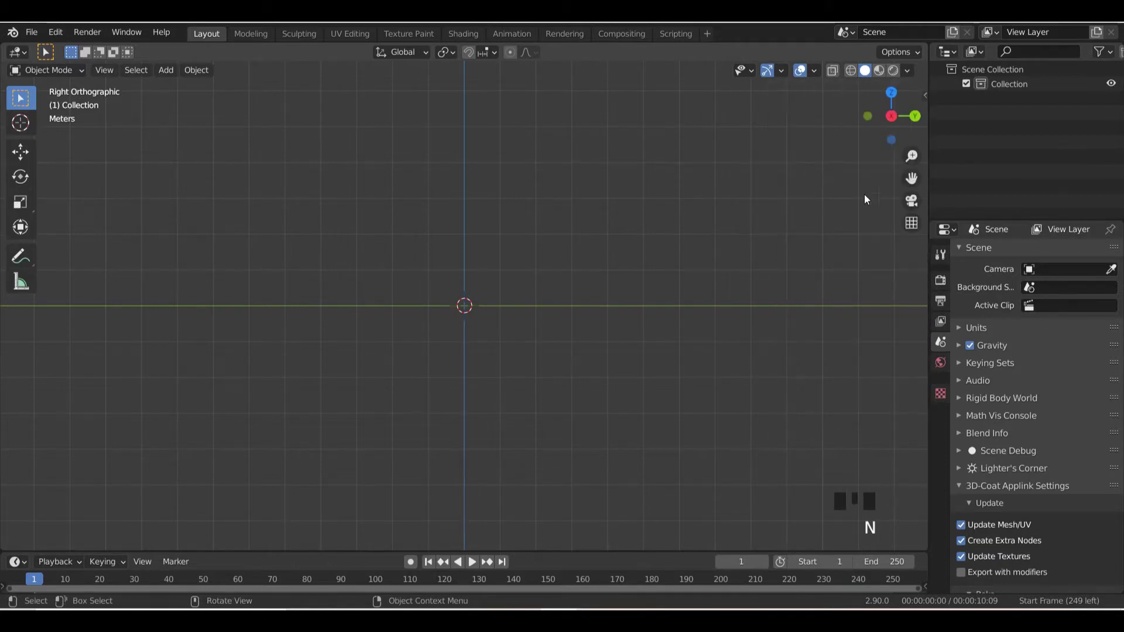
- Add a new plane for the wall and rotate it to stand upright
{"action": "key", "text": "shift+a"}
{"action": "key", "text": "r"}
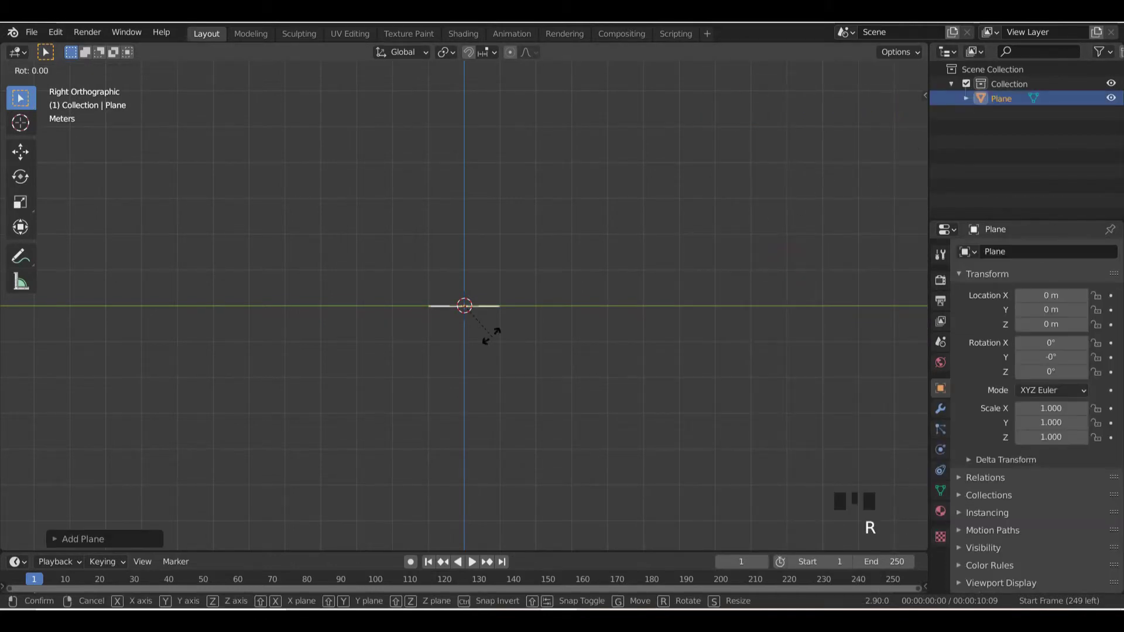
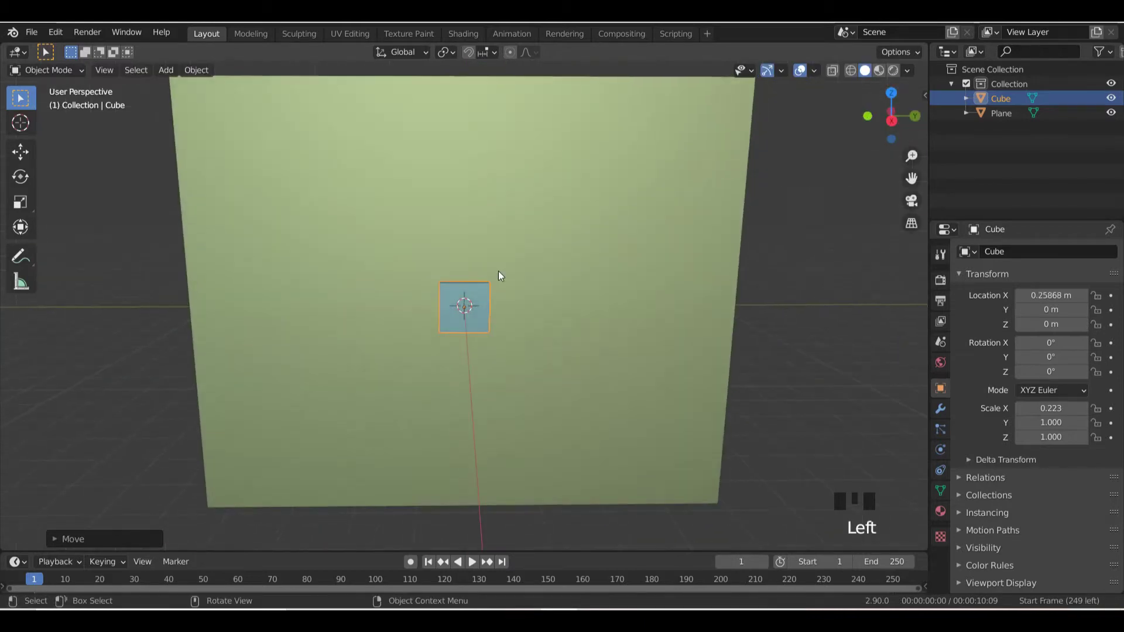
- Scale the cube along single axes into a flat, wide TV screen
{"action": "key", "text": "s"}
{"action": "key", "text": "s"}
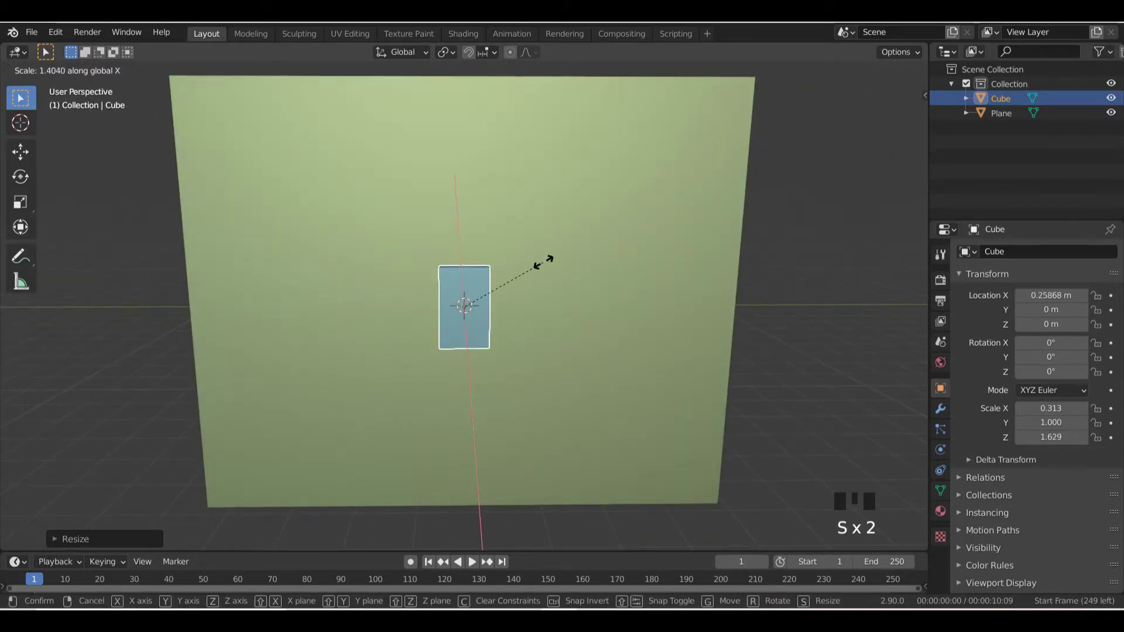
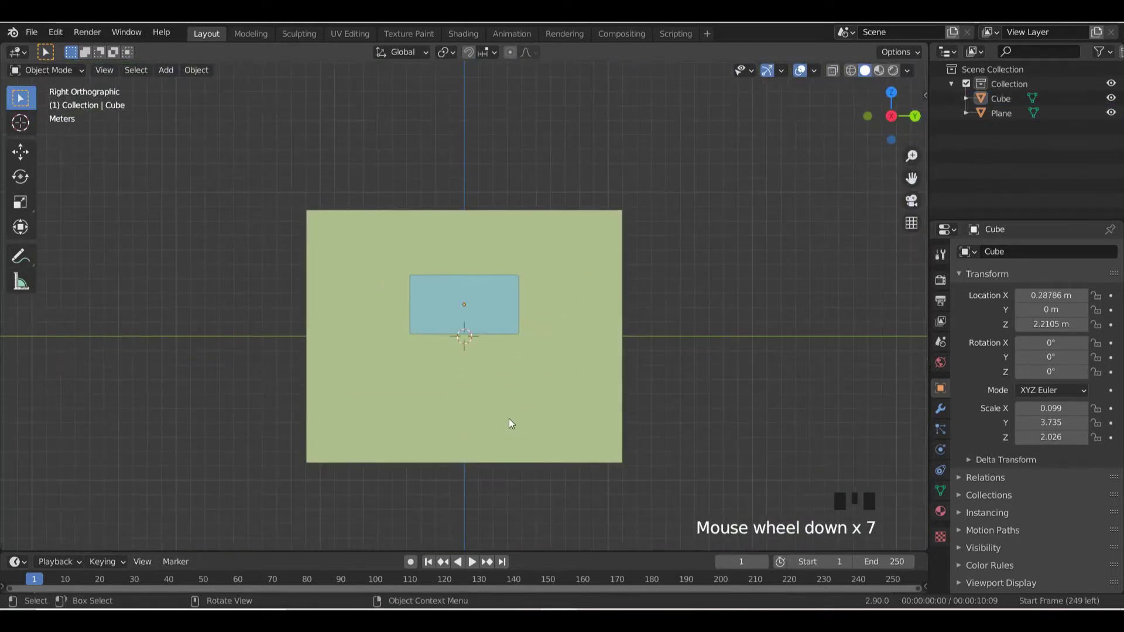
- Select the wall plane and move it vertically upward behind the TV
{"action": "left_click", "coordinate": [512, 425]}
{"action": "scroll", "scroll_direction": "down", "scroll_amount": 3}
{"action": "key", "text": "g"}
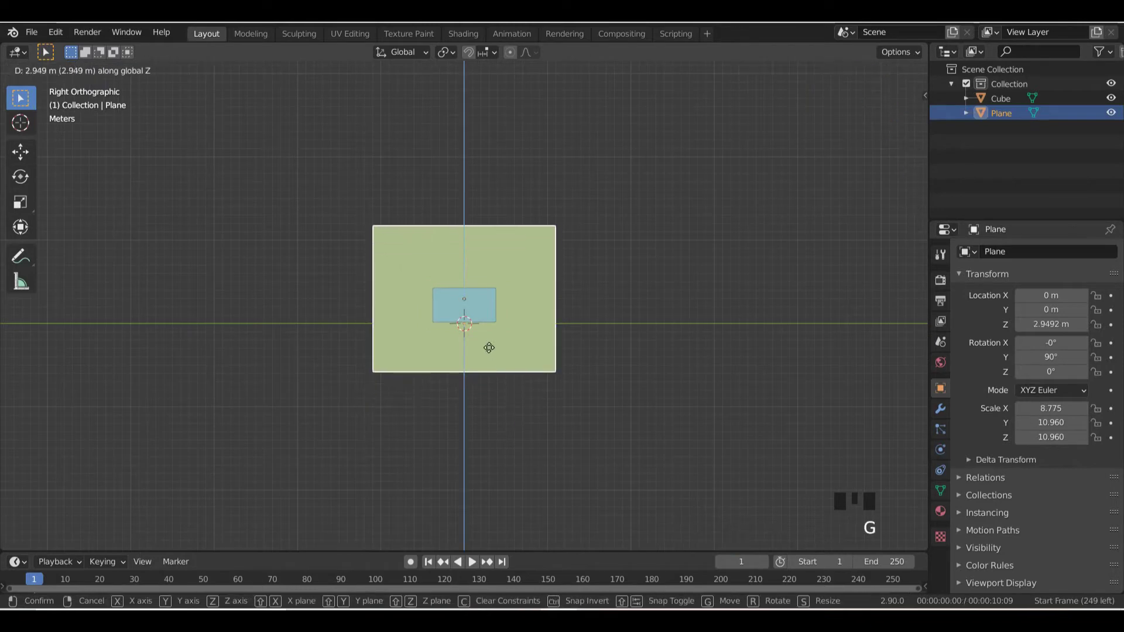
{"action": "key", "text": "g"}
{"action": "scroll", "scroll_direction": "up", "scroll_amount": 3}
- Add a new cube for the cabinet and move it down below the TV
{"action": "key", "text": "shift+a"}
{"action": "key", "text": "g"}
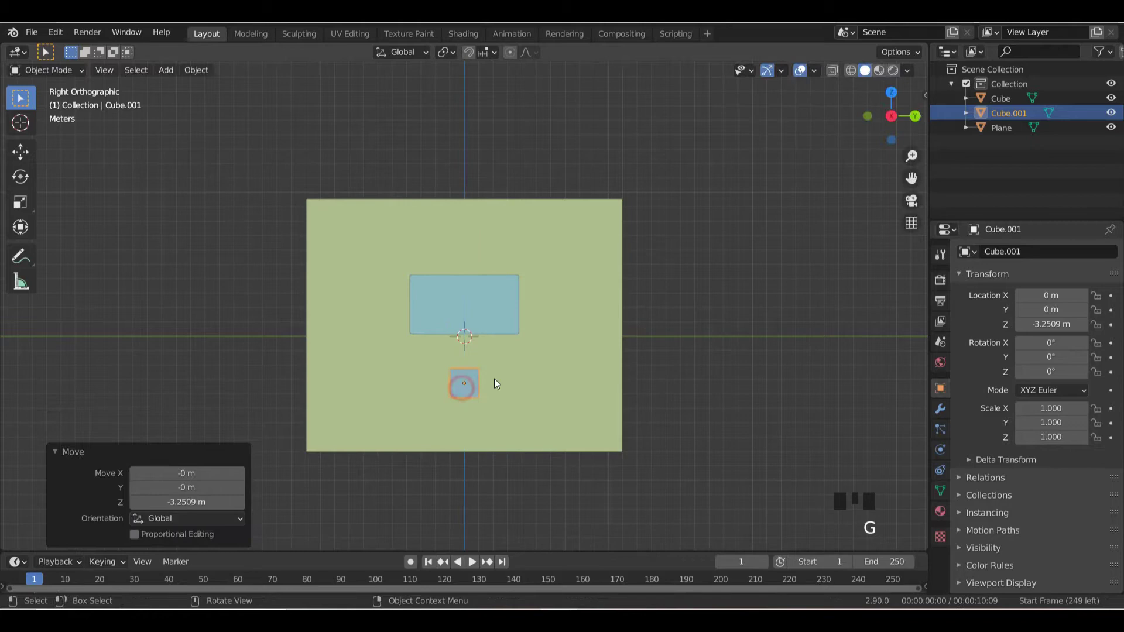
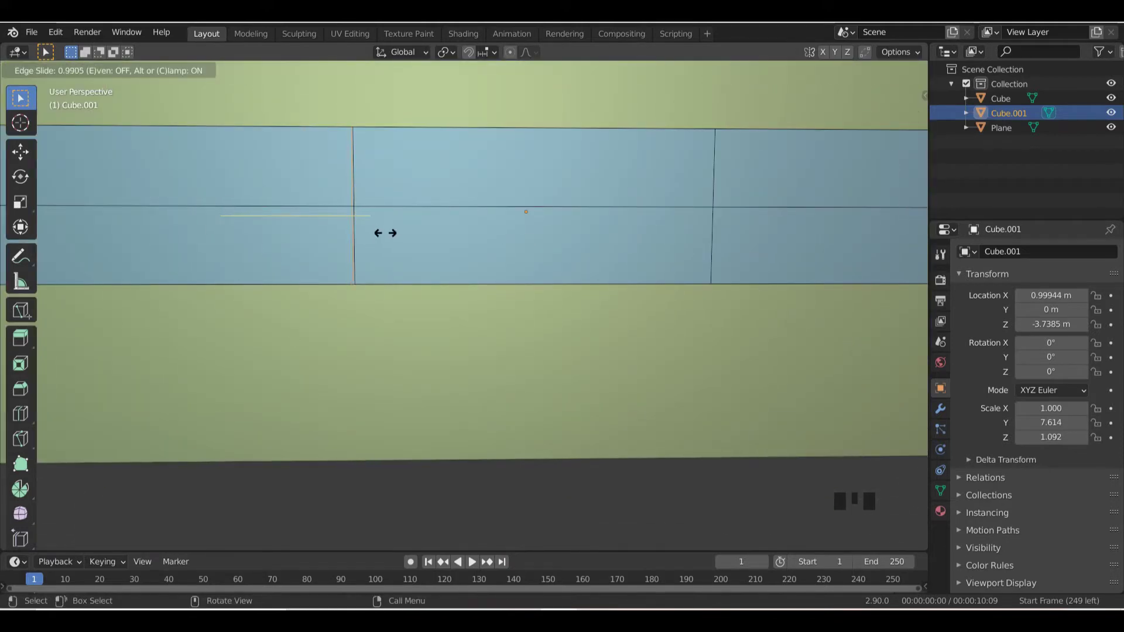
- Loop-cut the cabinet vertically and horizontally, then push the groove edges inward along X
{"action": "left_click", "coordinate": [417, 219]}
{"action": "key", "text": "ctrl+r"}
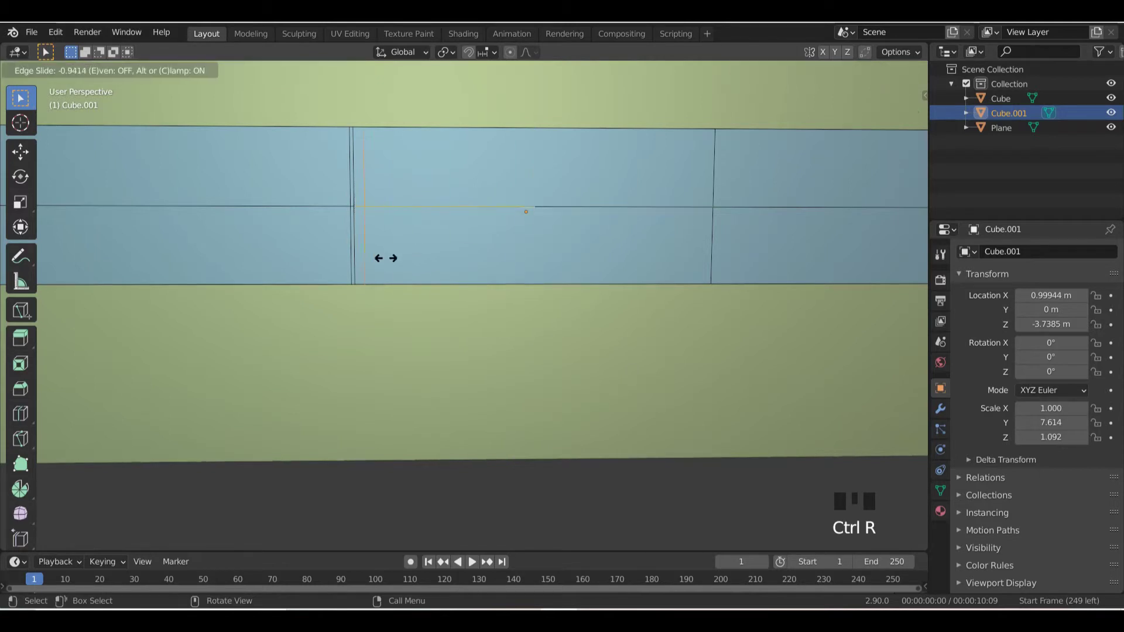
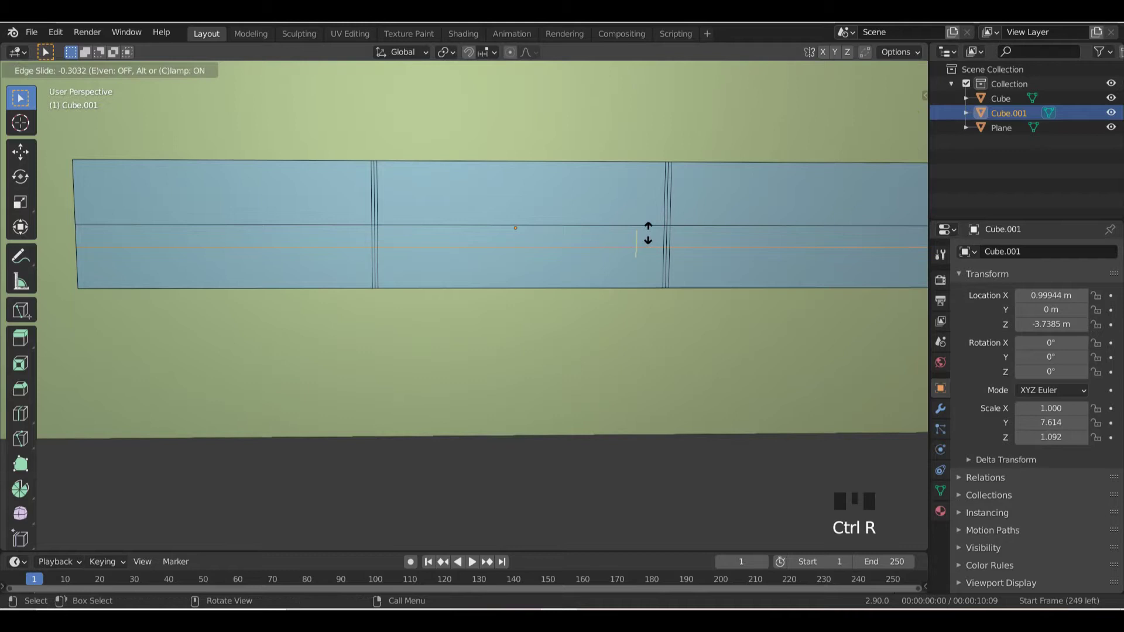
{"action": "key", "text": "ctrl+r"}
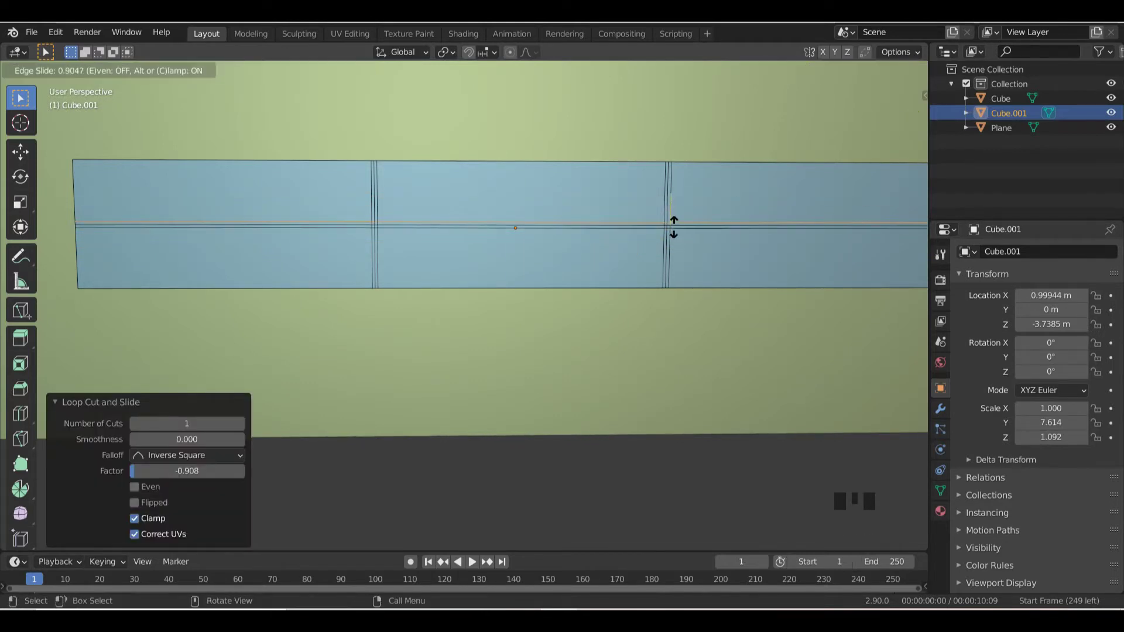
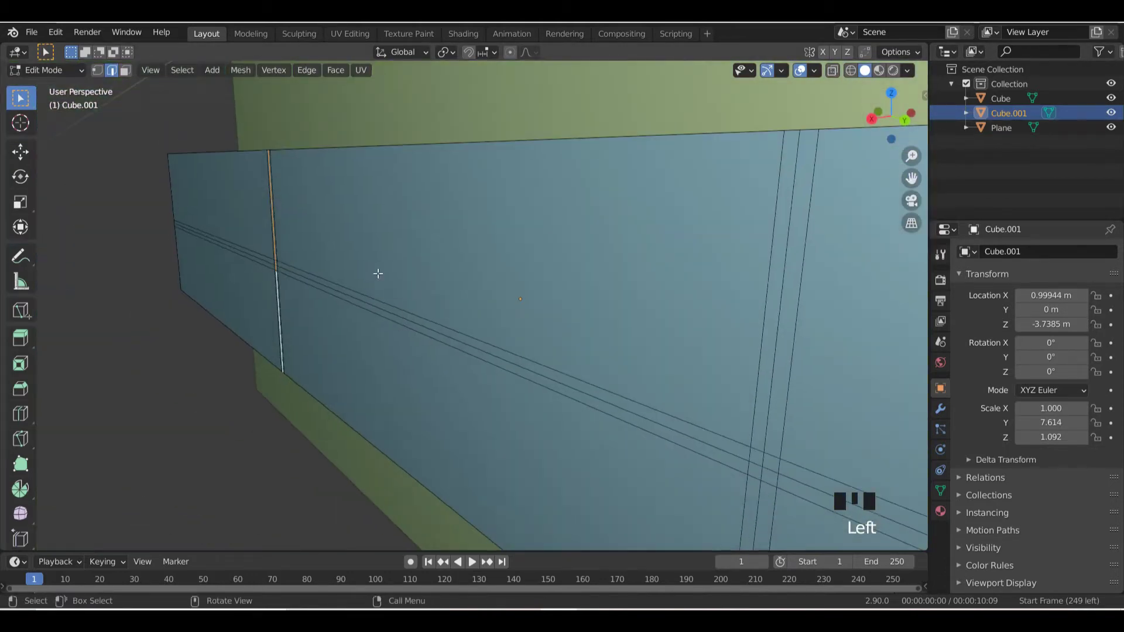
{"action": "key", "text": "g"}
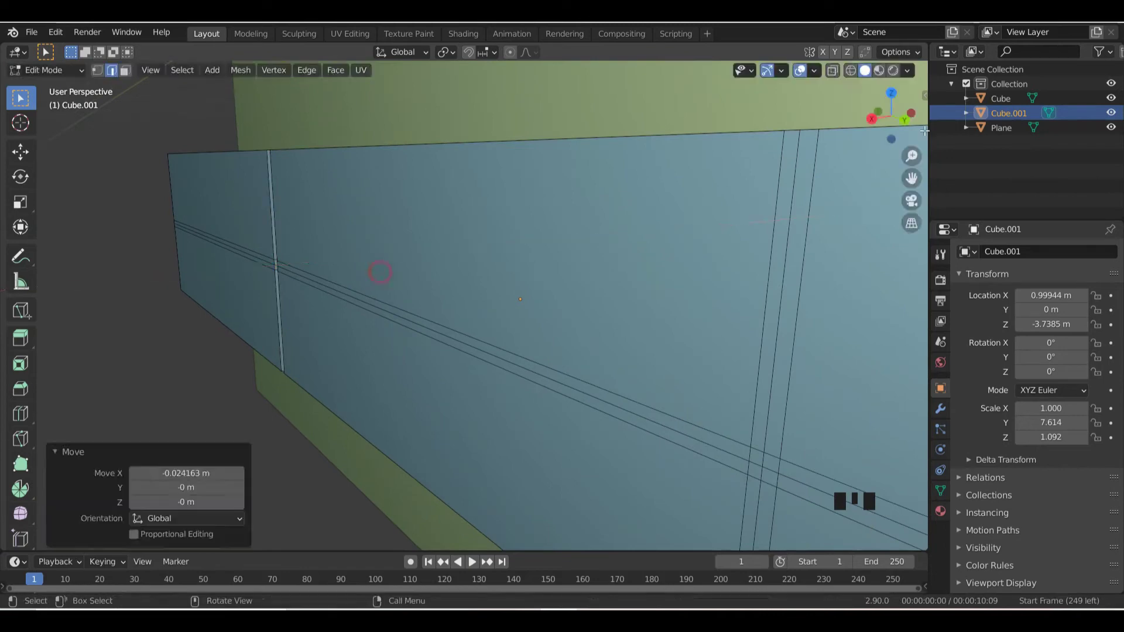
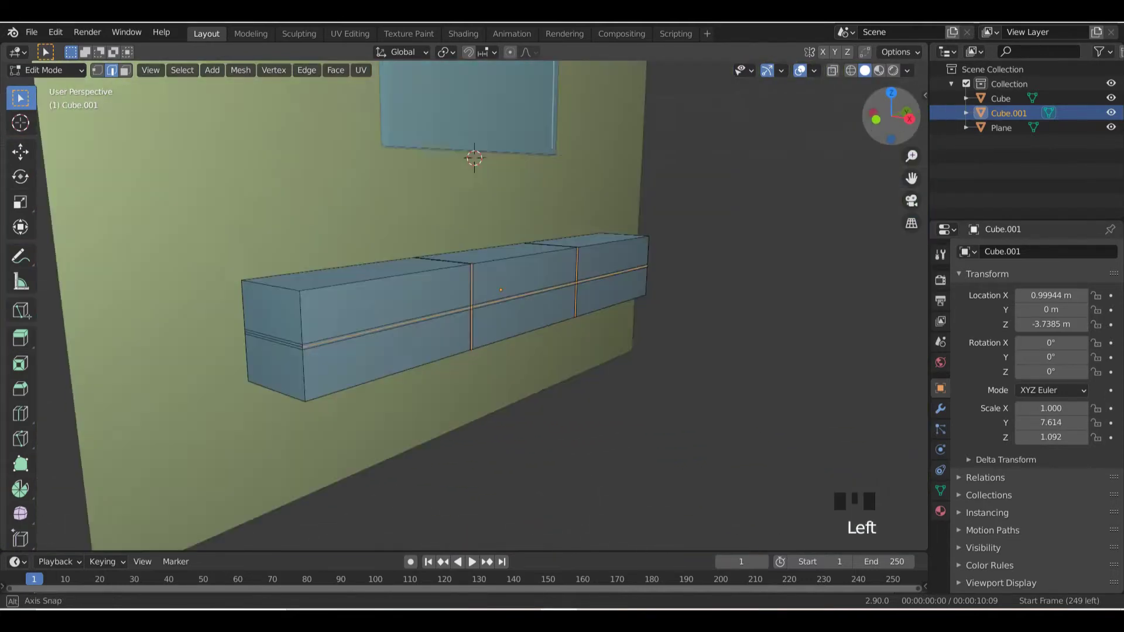
- Push the remaining groove loops inward and return to Object Mode
{"action": "scroll", "scroll_direction": "up", "scroll_amount": 3}
{"action": "key", "text": "g"}
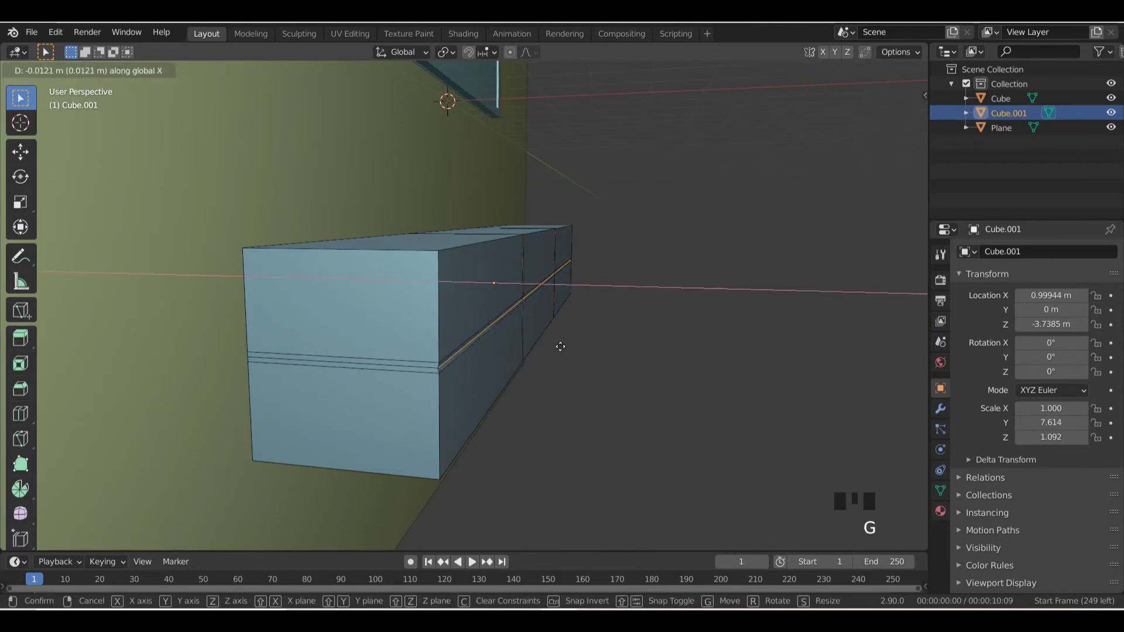
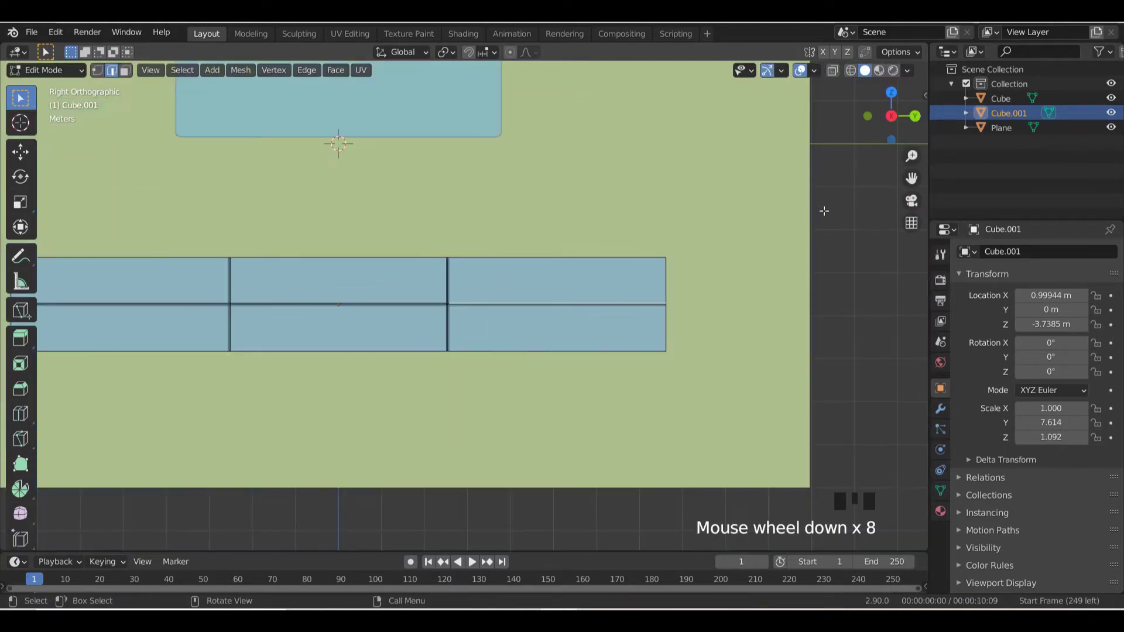
{"action": "key", "text": "Tab"}
{"action": "scroll", "scroll_direction": "up", "scroll_amount": 3}
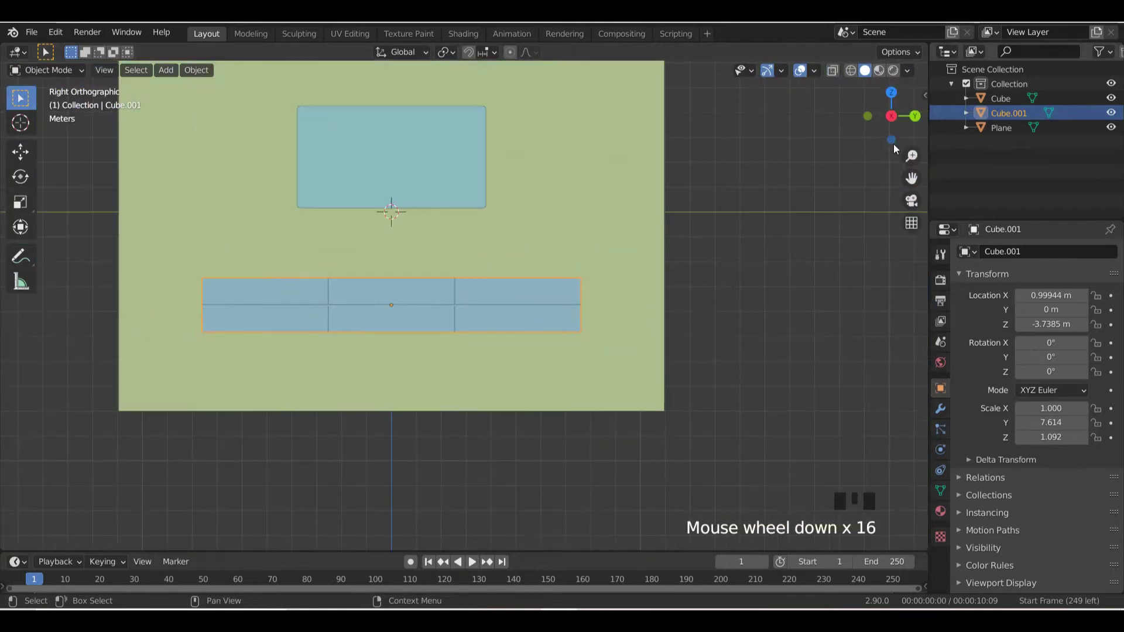
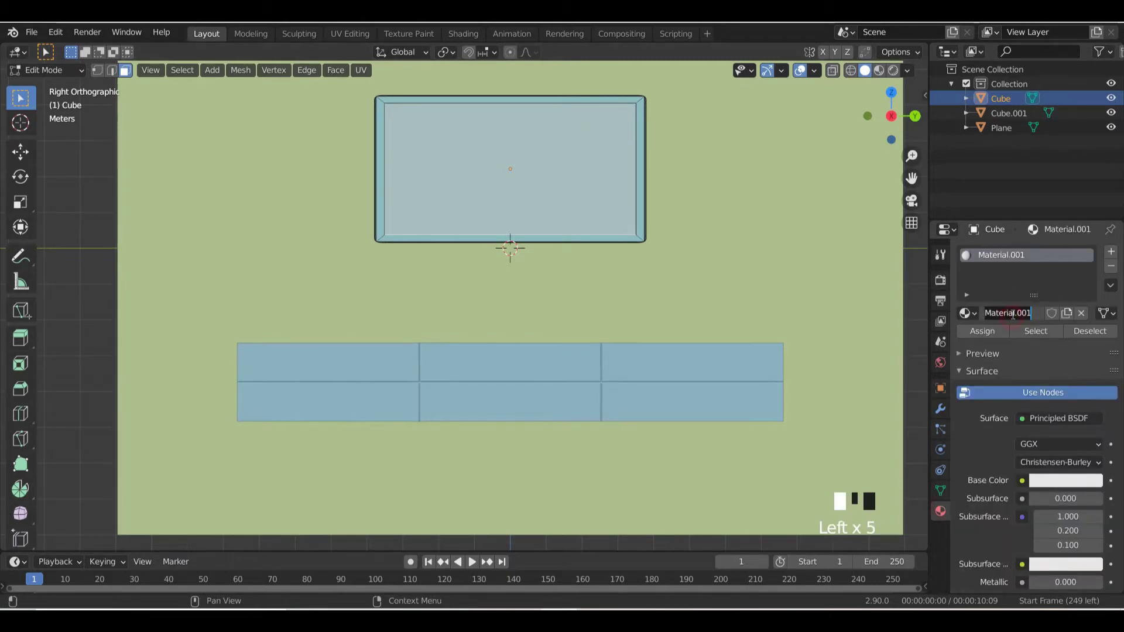
- Name the TV's inner face material 'screen'
{"action": "key", "text": "e"}
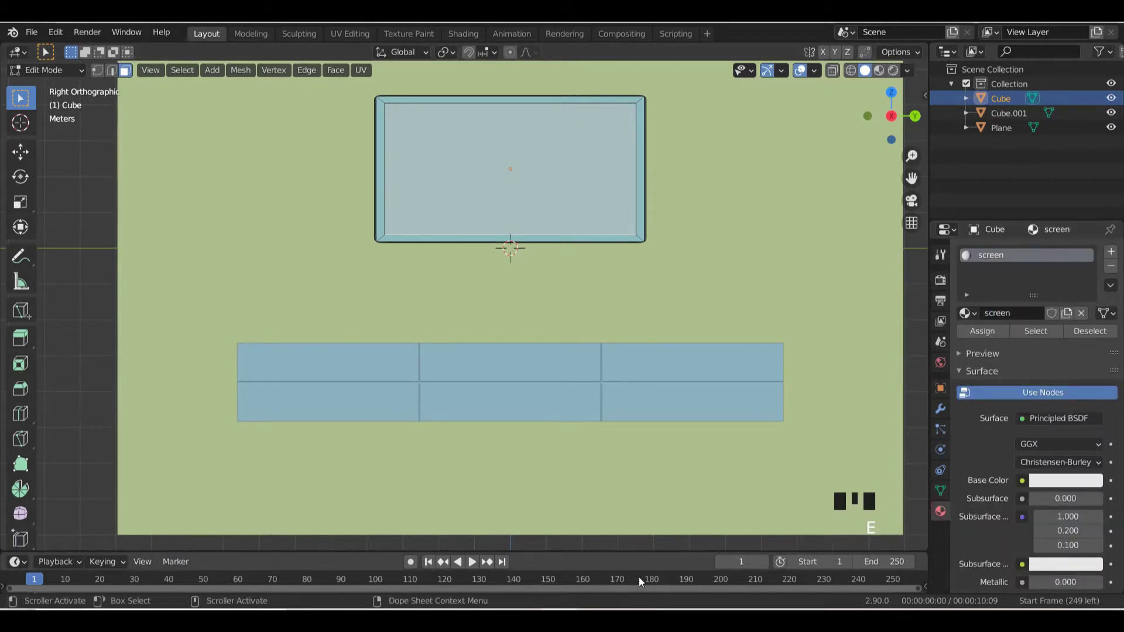
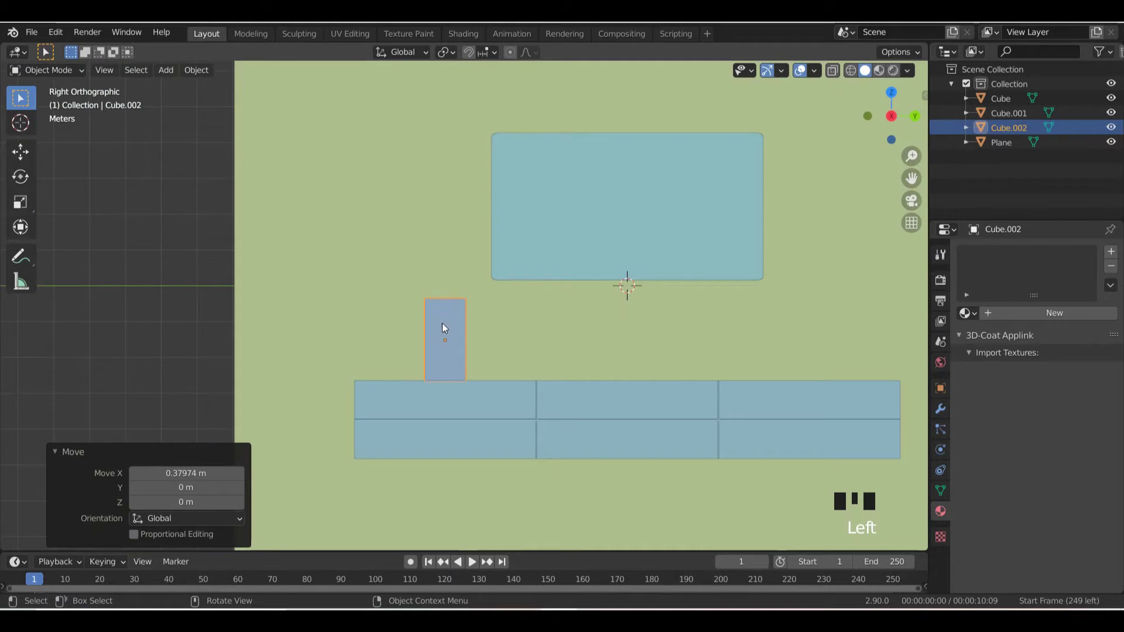
- Stretch the speaker box vertically to make it taller
{"action": "key", "text": "s"}
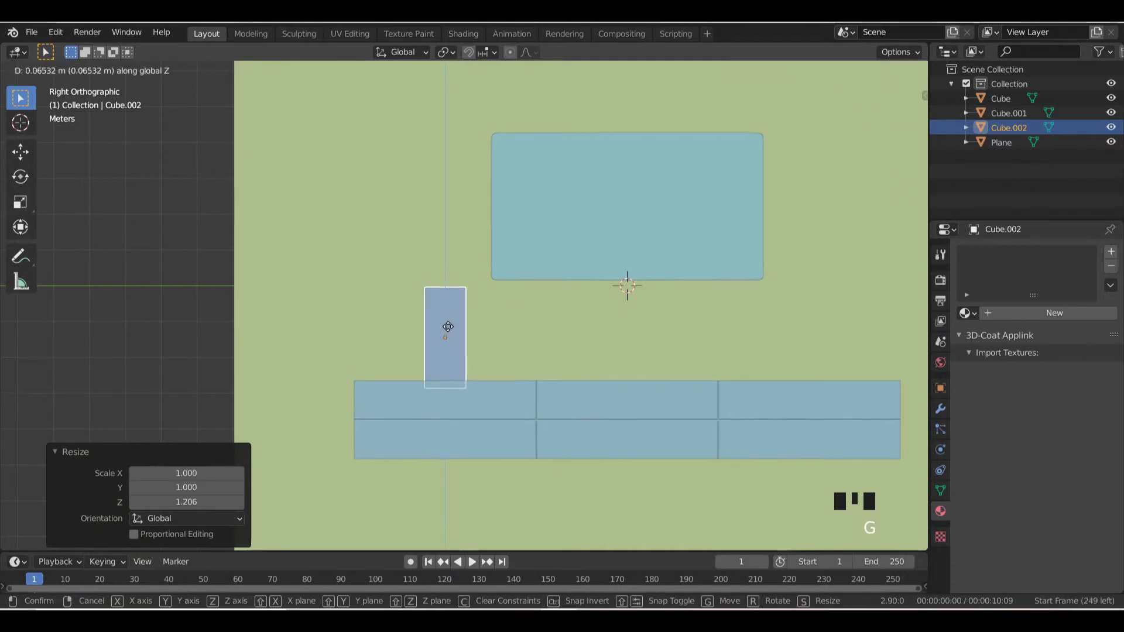
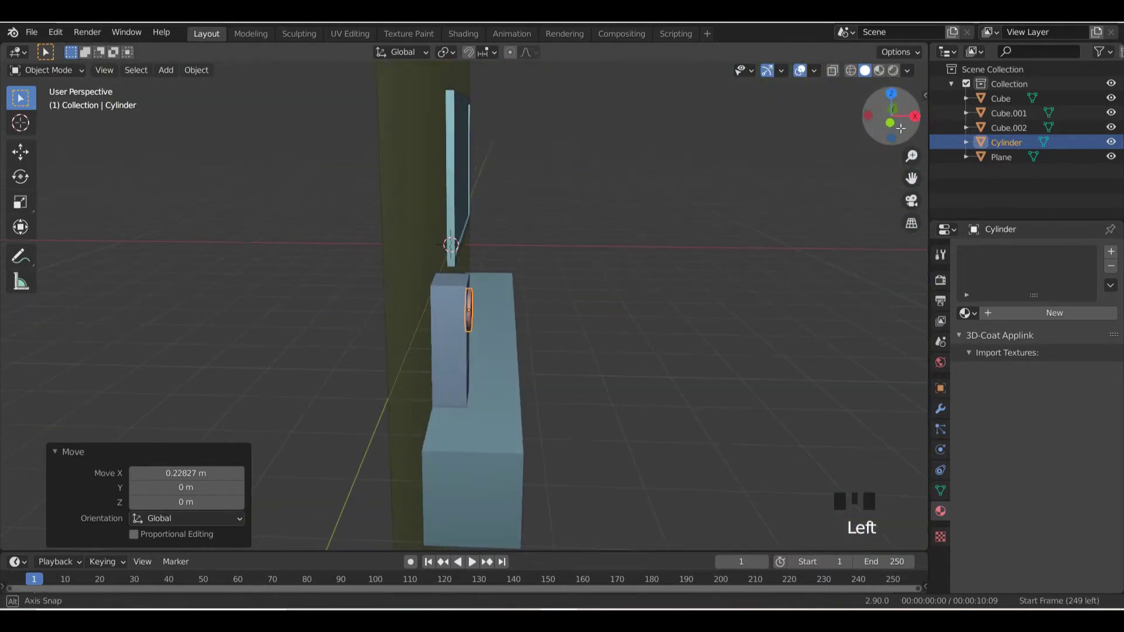
- Thin the cylinder along its depth into a flat round cone on the speaker front
{"action": "key", "text": "s"}
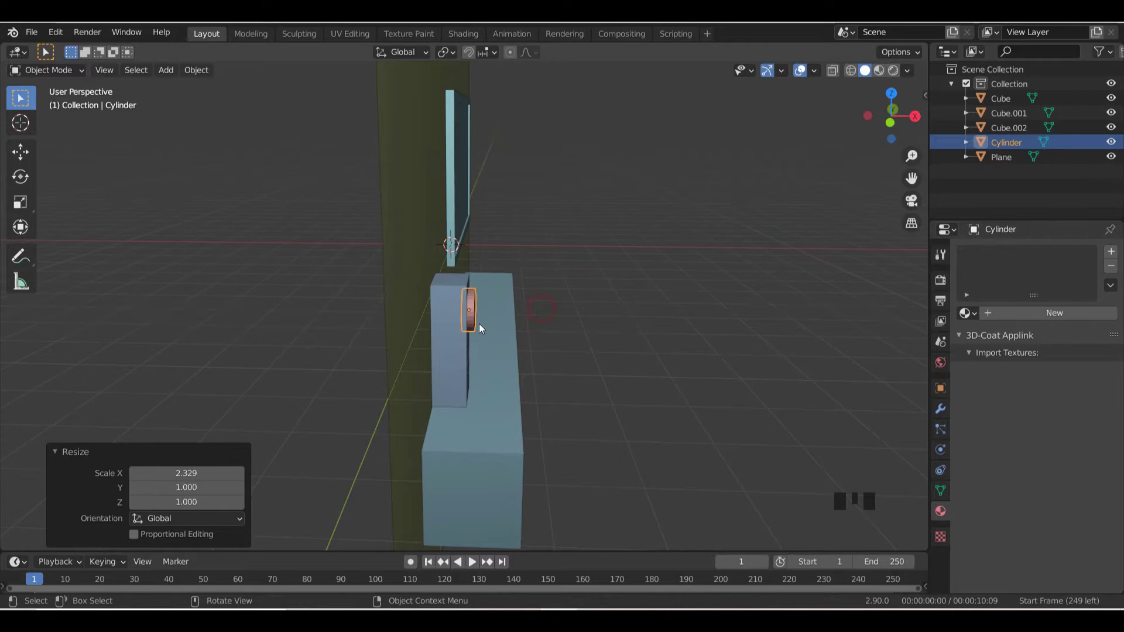
{"action": "scroll", "scroll_direction": "up", "scroll_amount": 3}
{"action": "key", "text": "s"}
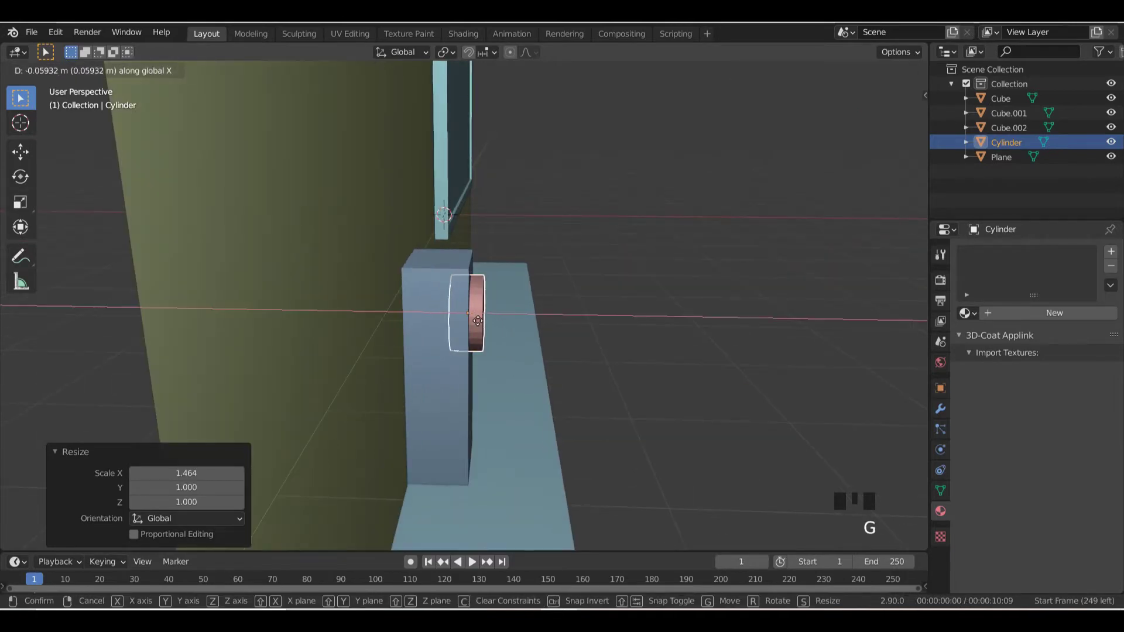
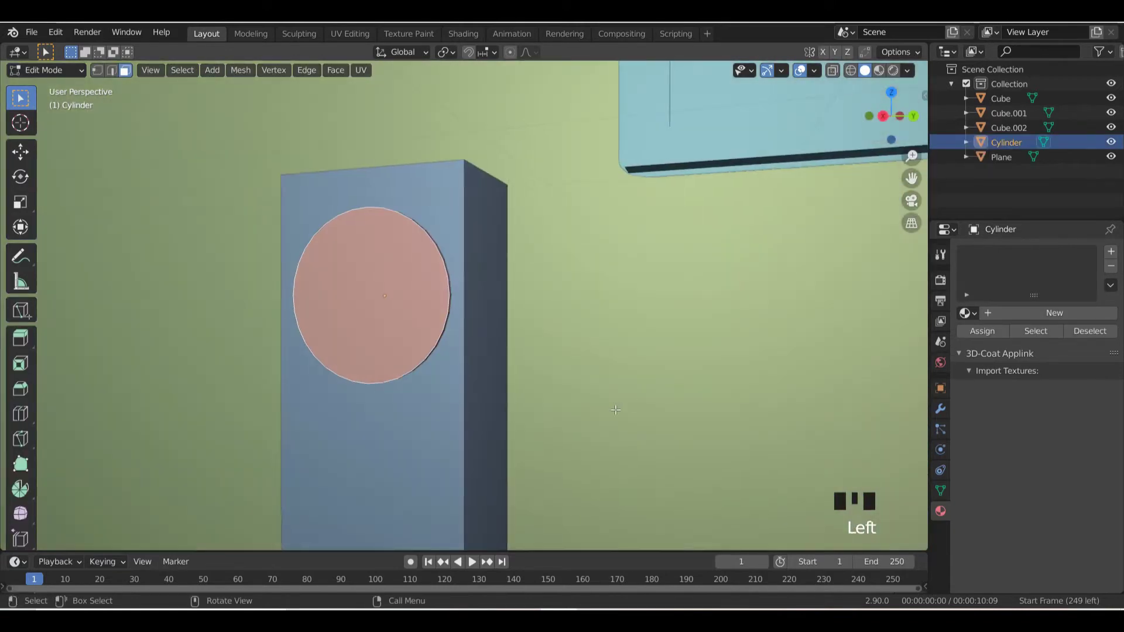
- Extrude and inset the speaker's round front face to form a raised rim
{"action": "key", "text": "i"}
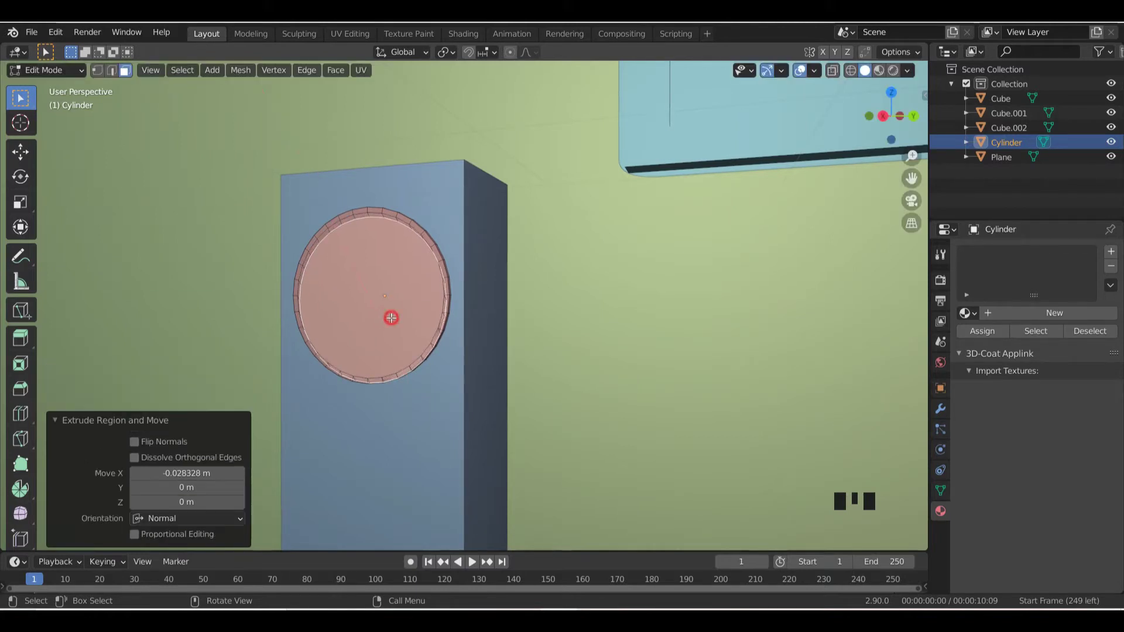
{"action": "key", "text": "ctrl+z"}
{"action": "key", "text": "e"}
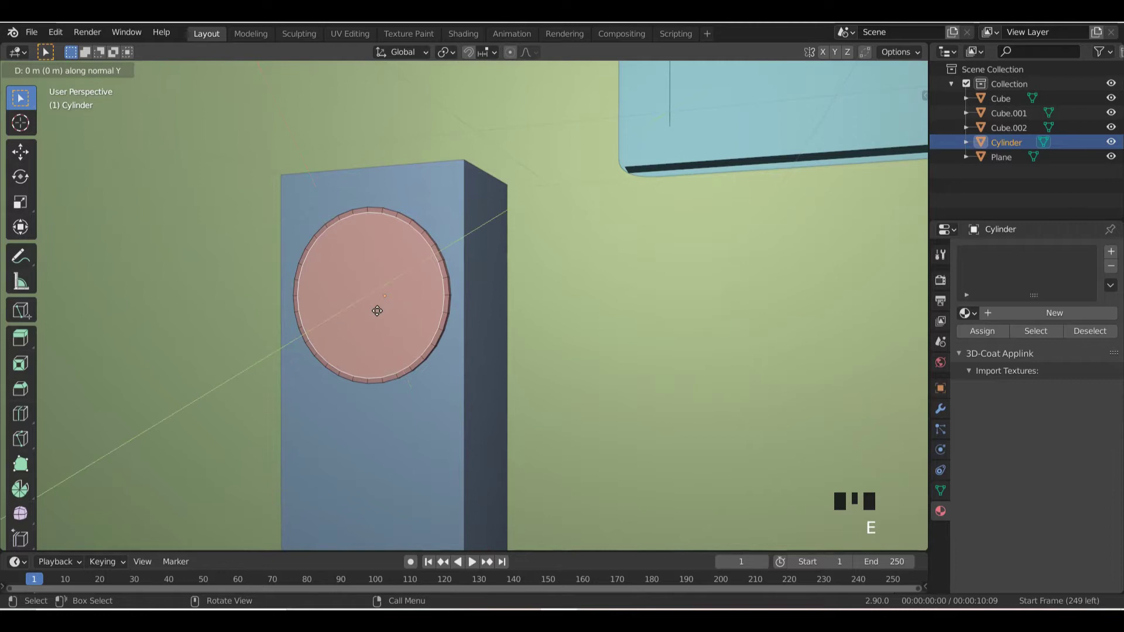
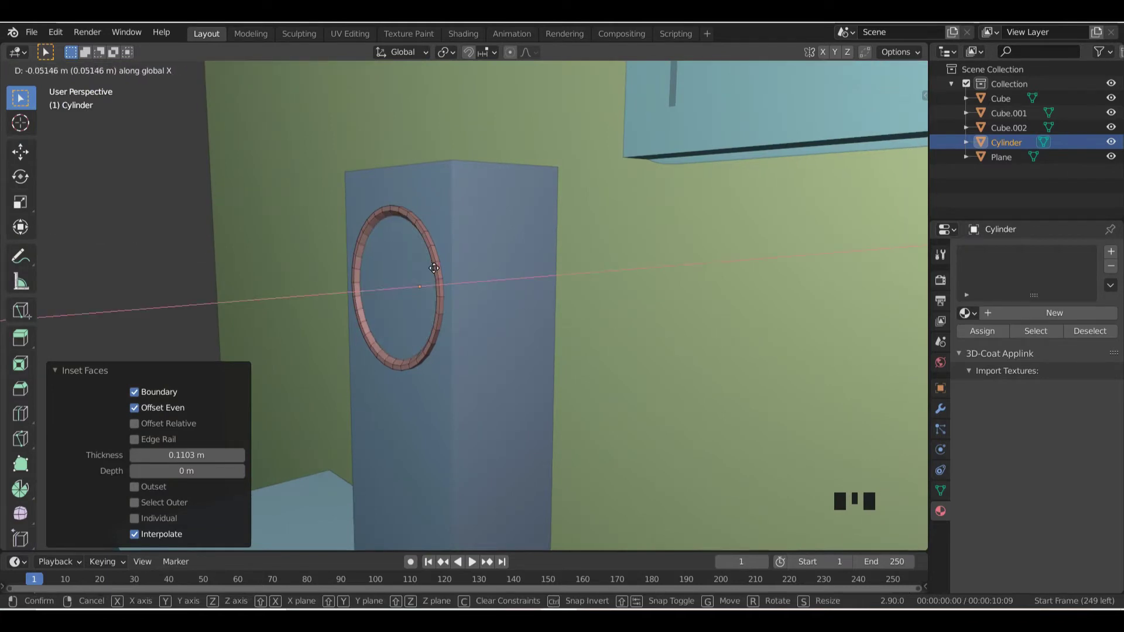
- Push the inner cone face back along the depth axis and confirm the recess
{"action": "key", "text": "Tab"}
{"action": "key", "text": "g"}
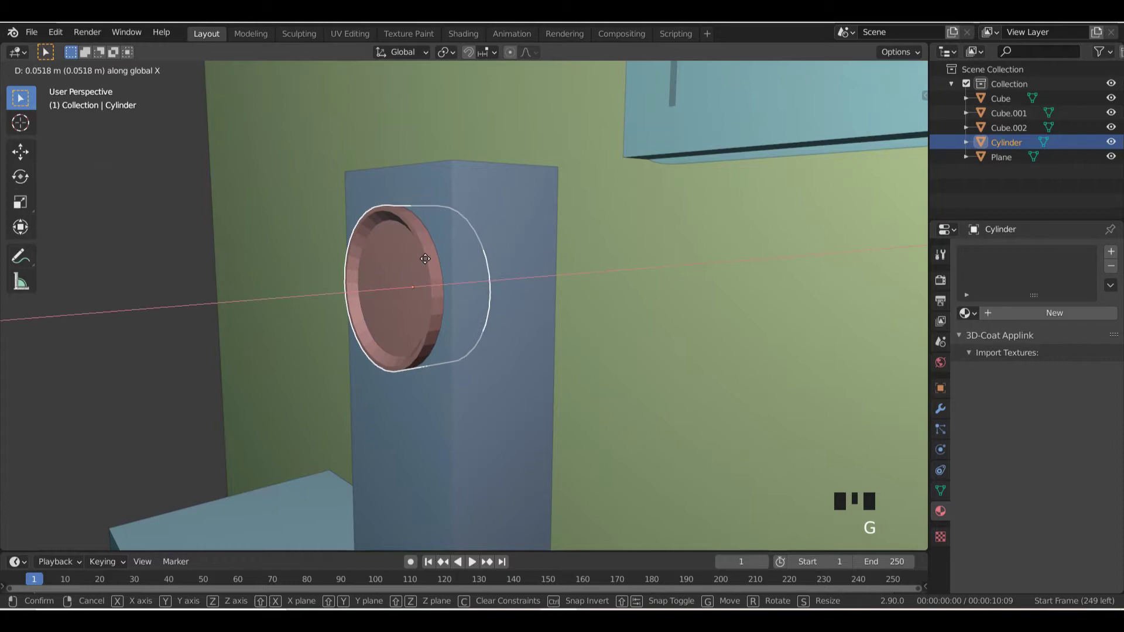
{"action": "left_click", "coordinate": [404, 280]}
{"action": "double_click", "coordinate": [404, 280]}
{"action": "key", "text": "Tab"}
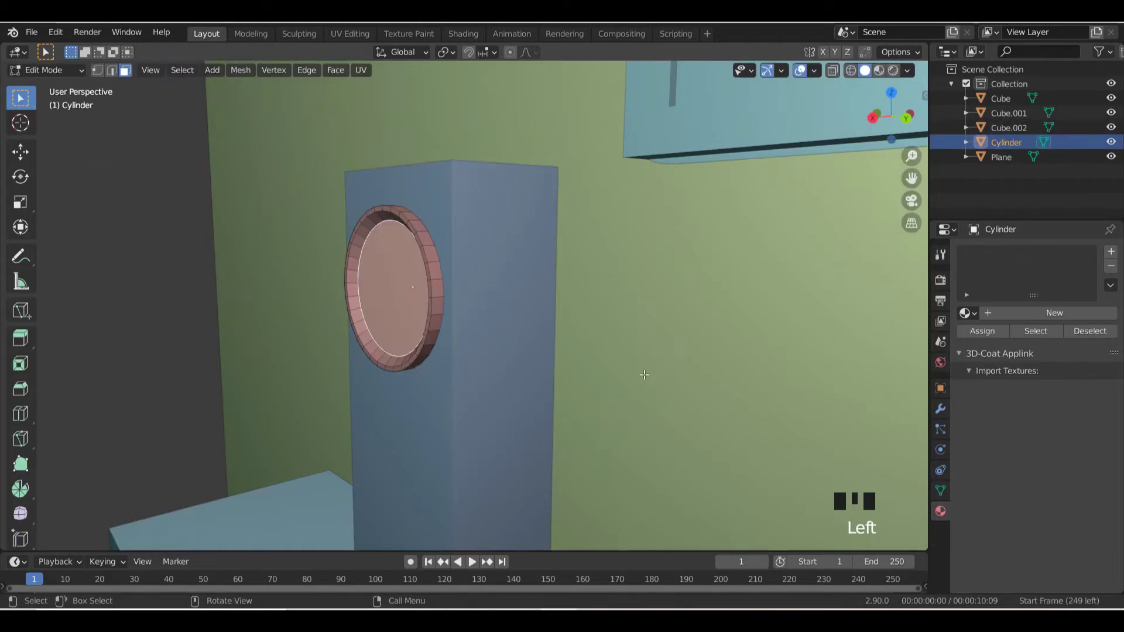
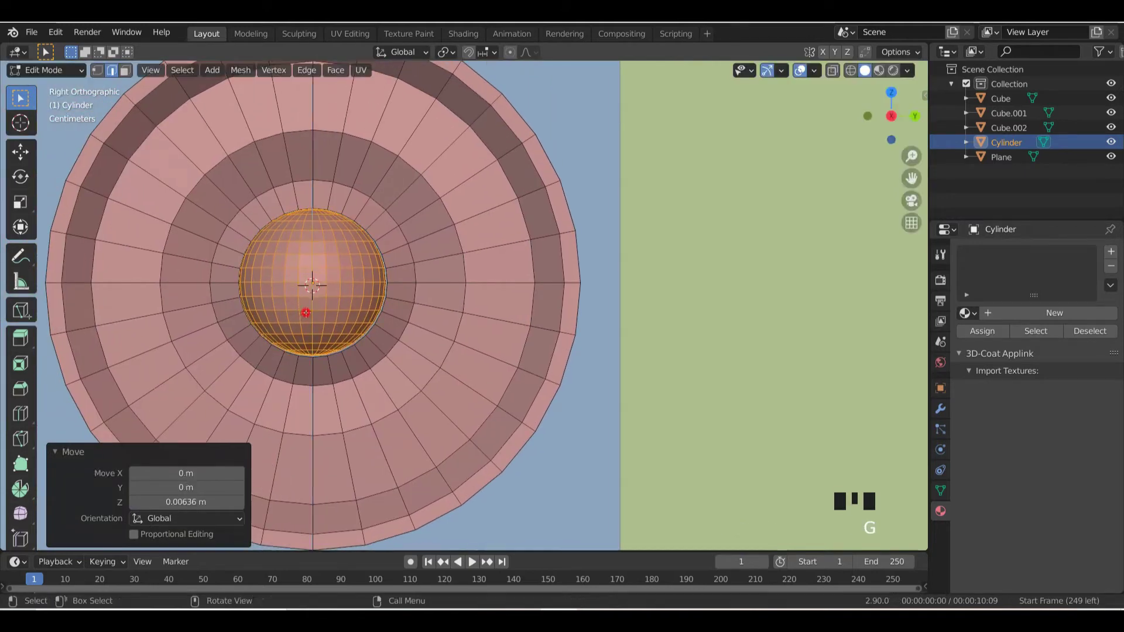
- Center the UV sphere on the cone and flatten it along X into a dust cap
{"action": "key", "text": "g"}
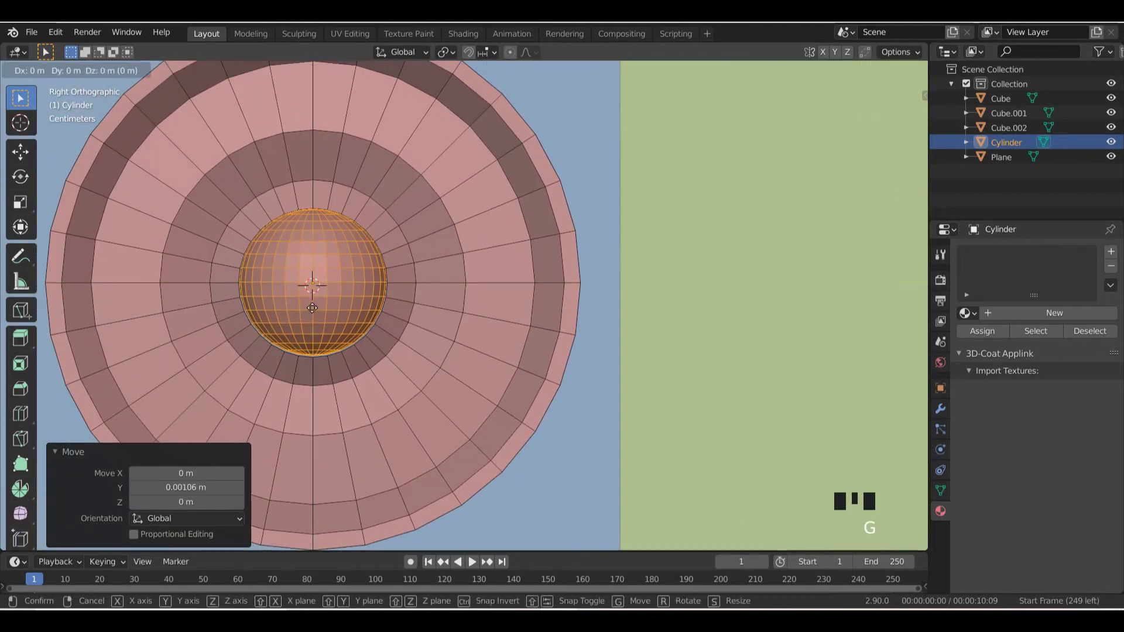
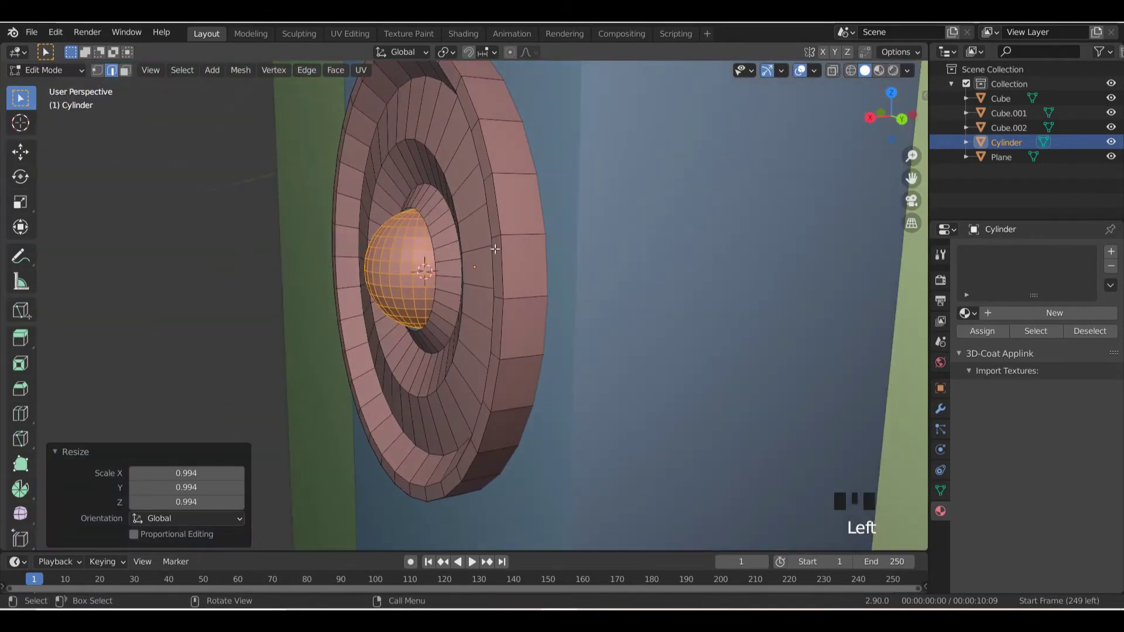
{"action": "key", "text": "s"}
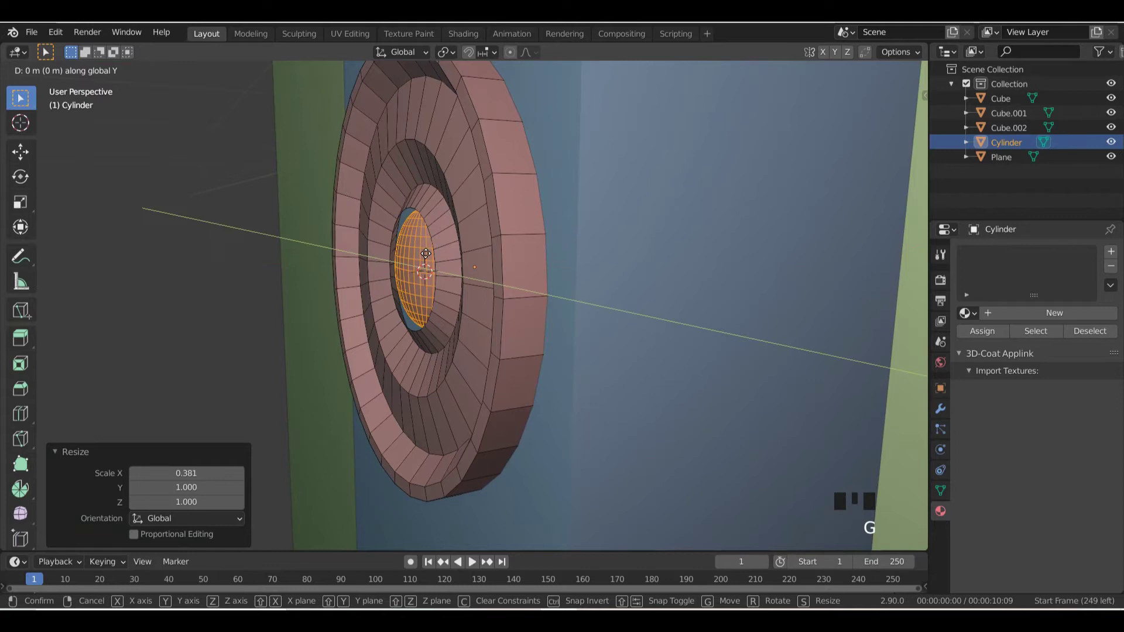
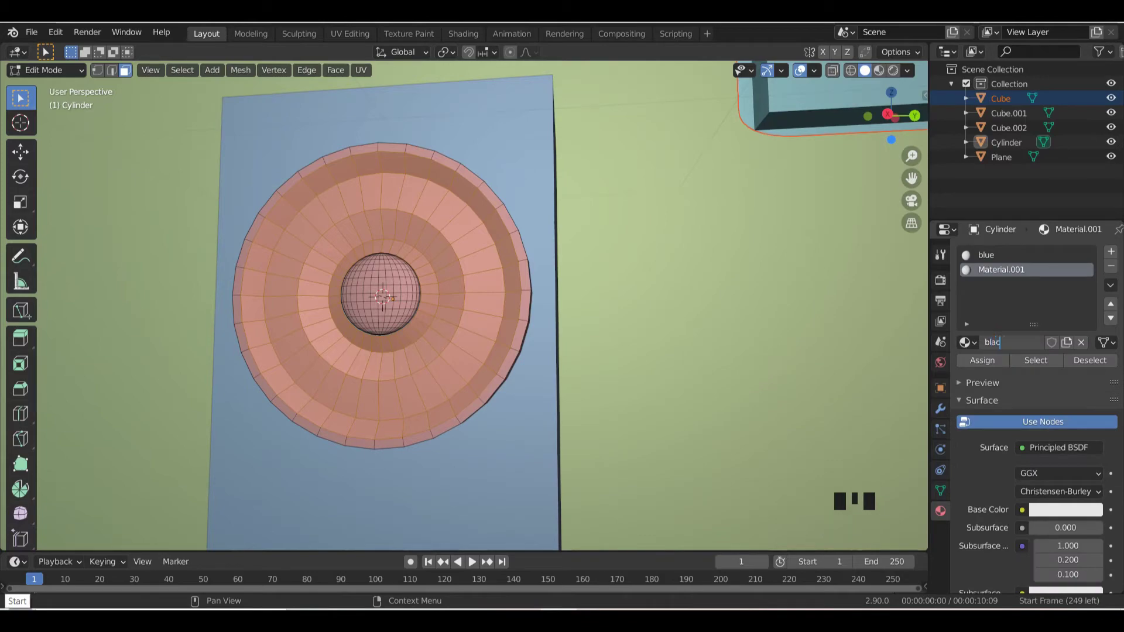
- Confirm the cone's new material name as 'black'
{"action": "left_click", "coordinate": [986, 367]}
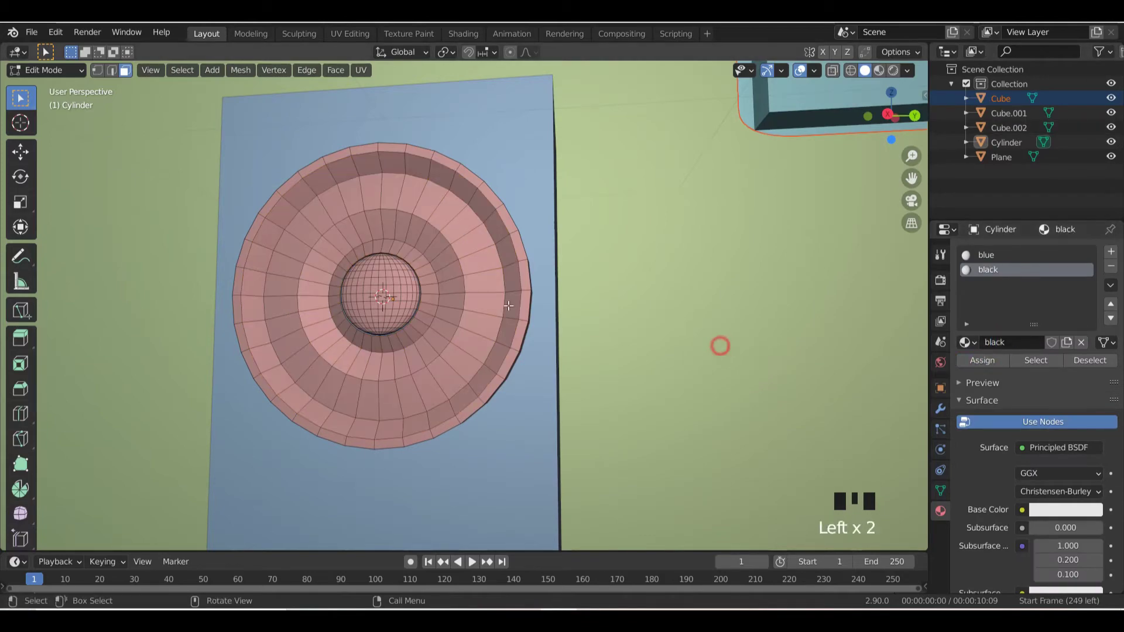
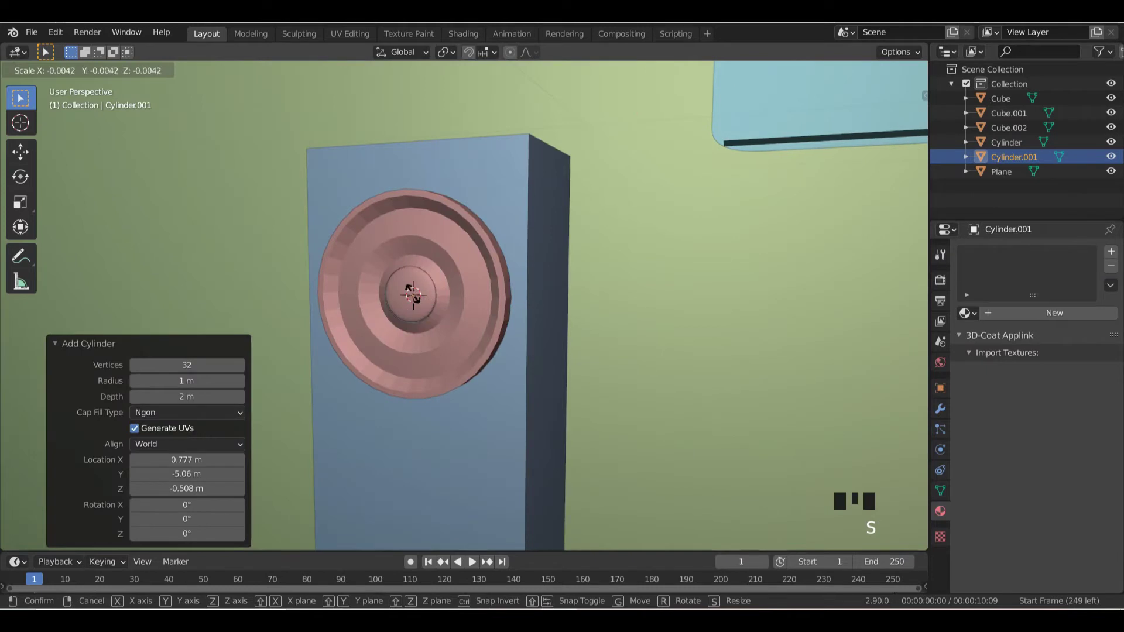
- Shrink the small cylinder and stretch it along Z into a thin vertical grille rod
{"action": "scroll", "scroll_direction": "up", "scroll_amount": 3}
{"action": "key", "text": "g"}
{"action": "key", "text": "s"}
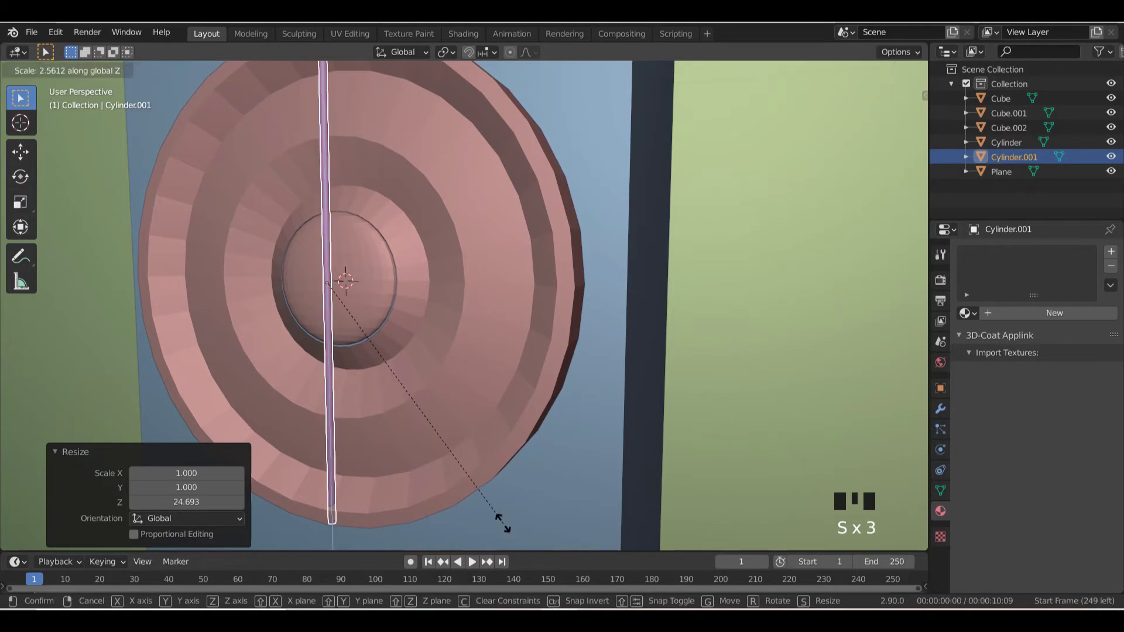
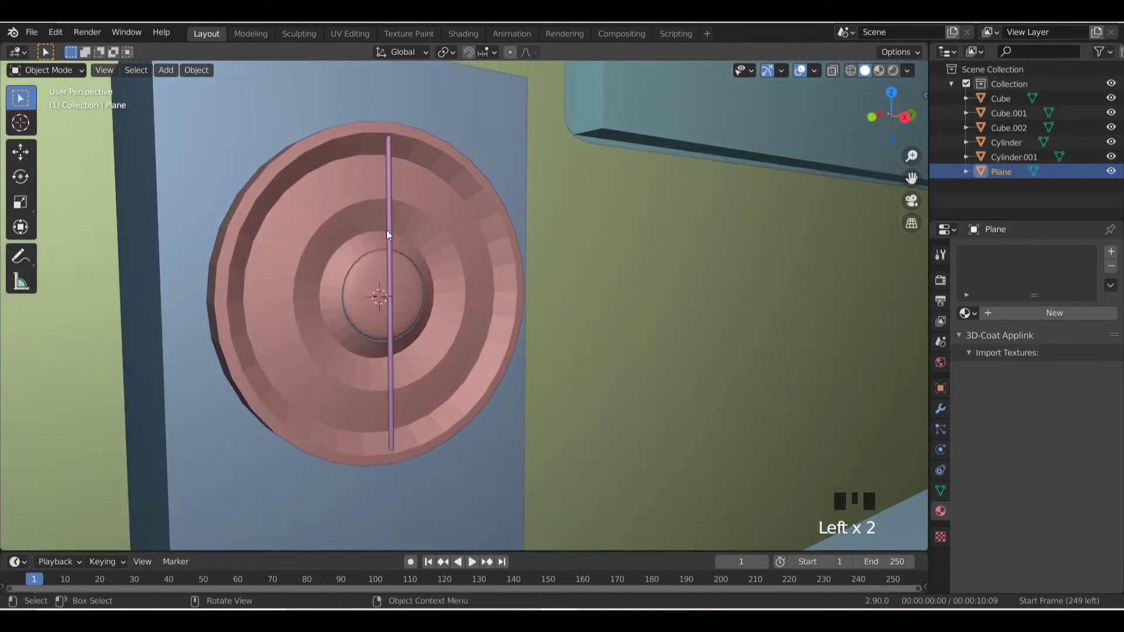
{"action": "left_click", "coordinate": [390, 237]}
{"action": "key", "text": "s"}
{"action": "key", "text": "s"}
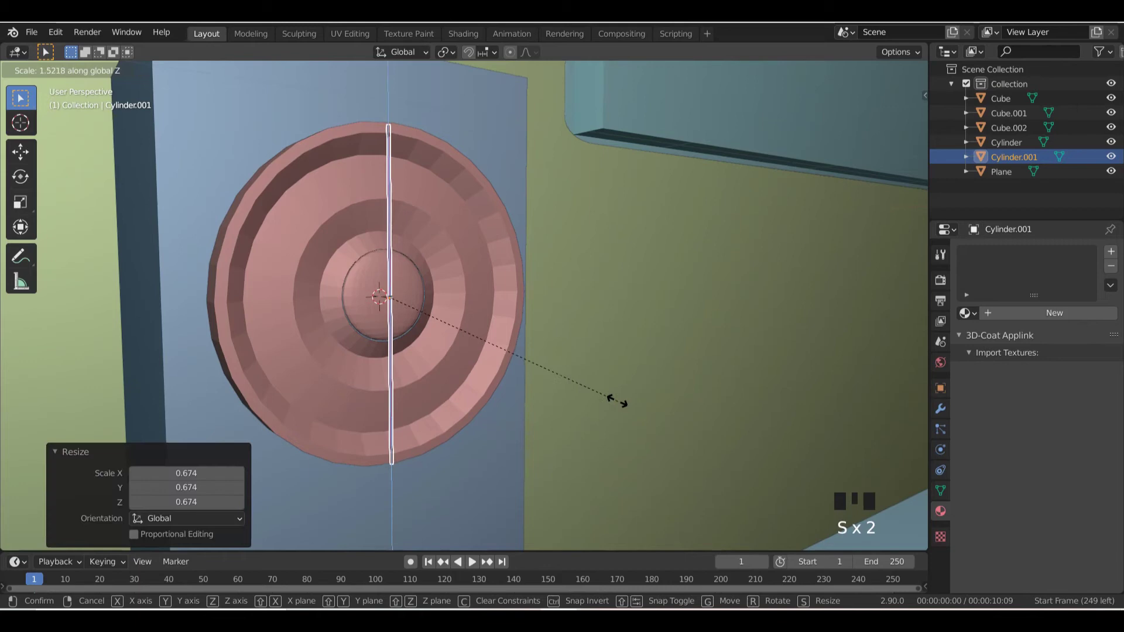
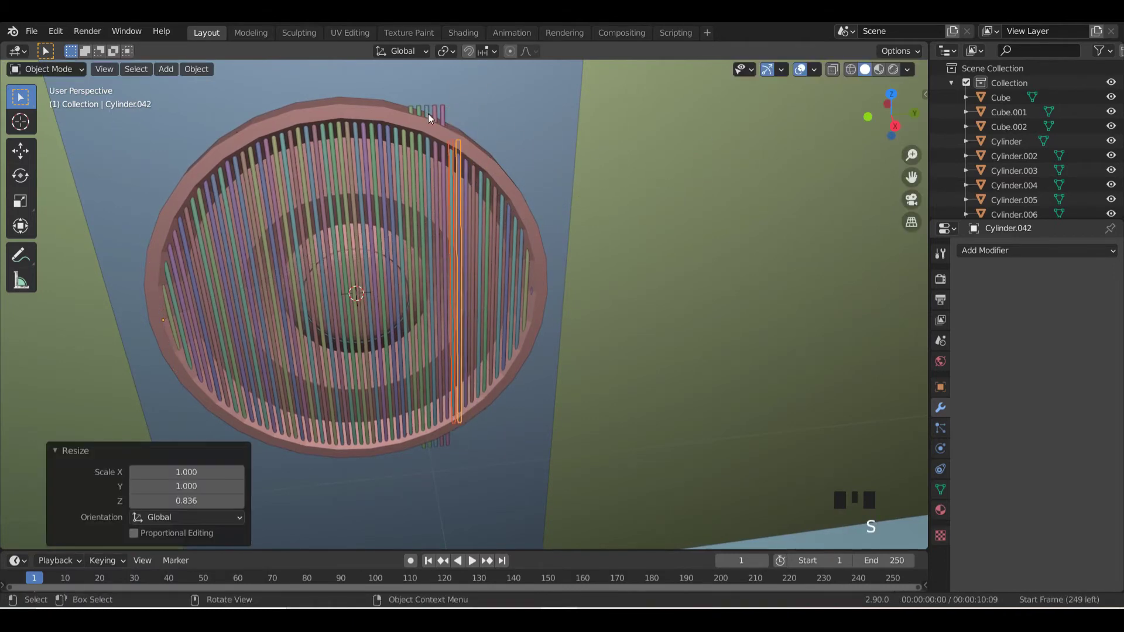
- Shorten the outer grille bars so they fit inside the cone's rim
{"action": "left_click", "coordinate": [436, 116]}
{"action": "left_click", "coordinate": [445, 115]}
{"action": "double_click", "coordinate": [439, 116]}
{"action": "key", "text": "s"}
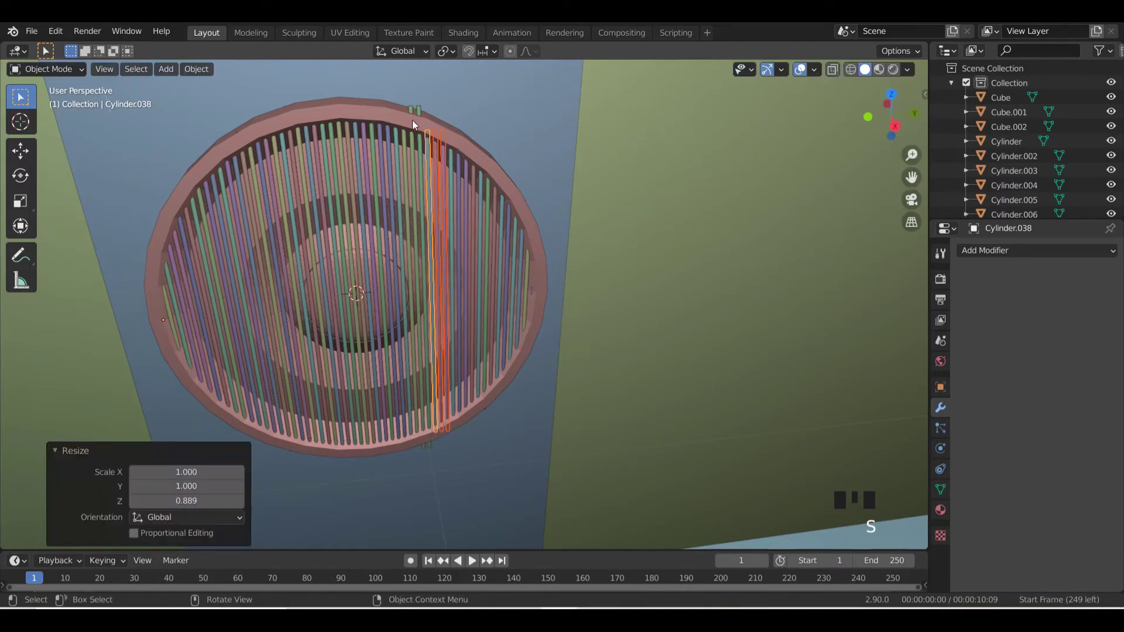
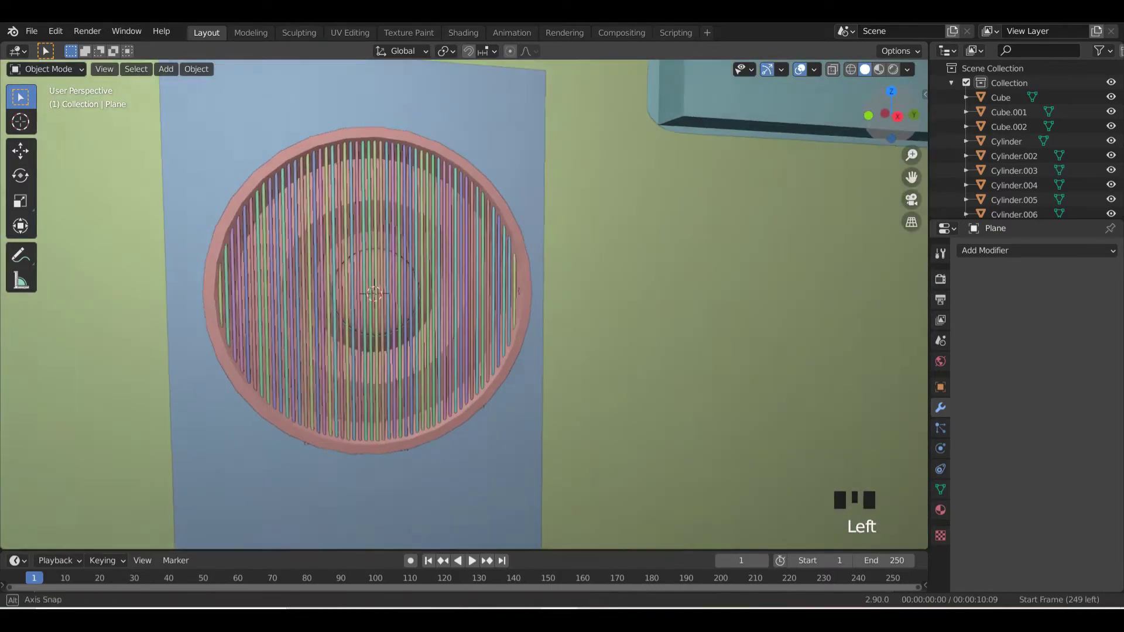
- Select every grille bar one by one in the viewport and Outliner
{"action": "left_click", "coordinate": [241, 290]}
{"action": "scroll", "scroll_direction": "down", "scroll_amount": 3}
{"action": "scroll", "scroll_direction": "up", "scroll_amount": 3}
{"action": "left_click", "coordinate": [326, 293]}
{"action": "scroll", "scroll_direction": "down", "scroll_amount": 3}
{"action": "scroll", "scroll_direction": "up", "scroll_amount": 3}
{"action": "left_click", "coordinate": [1016, 122]}
{"action": "left_click", "coordinate": [1015, 140]}
{"action": "scroll", "scroll_direction": "down", "scroll_amount": 3}
{"action": "left_click", "coordinate": [1014, 129]}
{"action": "left_click", "coordinate": [1015, 156]}
{"action": "left_click", "coordinate": [954, 112]}
{"action": "scroll", "scroll_direction": "down", "scroll_amount": 3}
{"action": "left_click", "coordinate": [956, 160]}
{"action": "scroll", "scroll_direction": "down", "scroll_amount": 3}
{"action": "left_click", "coordinate": [947, 147]}
{"action": "scroll", "scroll_direction": "down", "scroll_amount": 3}
{"action": "left_click", "coordinate": [945, 128]}
{"action": "scroll", "scroll_direction": "down", "scroll_amount": 3}
{"action": "scroll", "scroll_direction": "up", "scroll_amount": 3}
- Join all selected bars into a single grille object with Ctrl+J
{"action": "key", "text": "ctrl+j"}
{"action": "left_click", "coordinate": [419, 276]}
{"action": "left_click", "coordinate": [440, 284]}
{"action": "key", "text": "shift+d"}
{"action": "key", "text": "ctrl+z"}
{"action": "key", "text": "ctrl+z"}
- Set the grille's origin to its geometry and seat it inside the speaker cone
{"action": "left_click", "coordinate": [308, 280]}
{"action": "left_click_drag", "start_coordinate": [304, 278], "coordinate": [289, 288]}
{"action": "key", "text": "shift+d"}
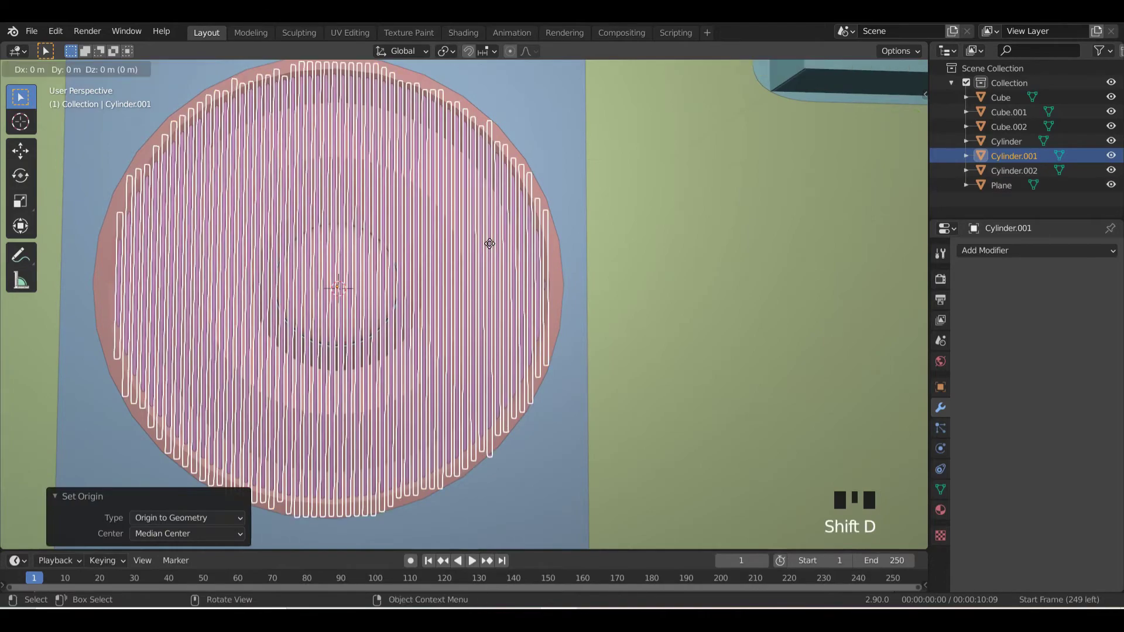
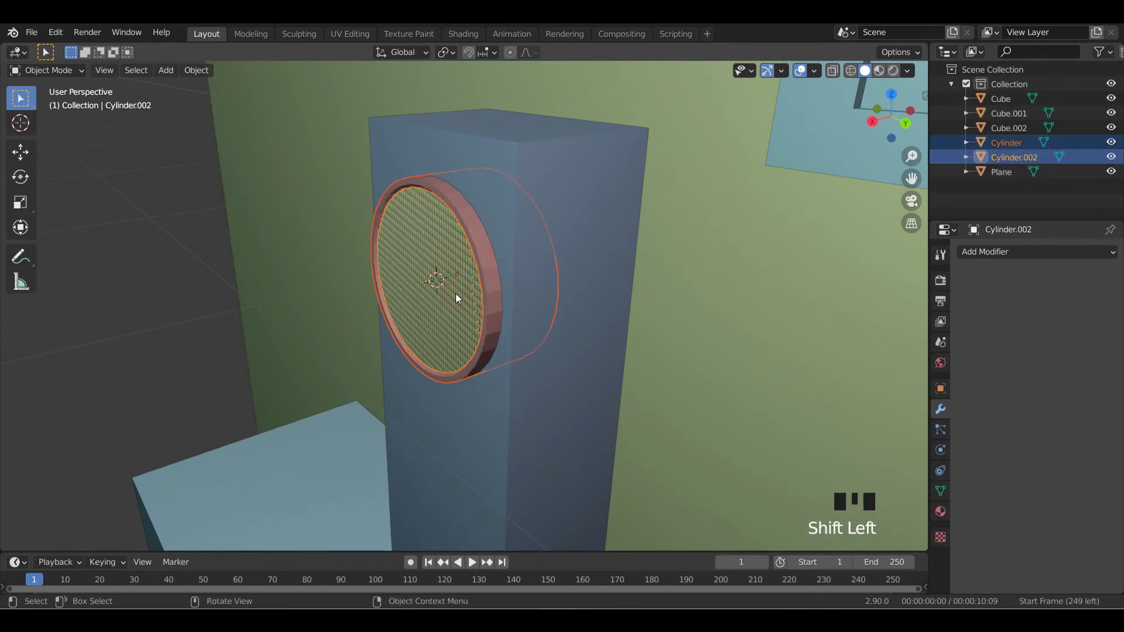
- Duplicate the cone with its grille downward as the tower's second driver
{"action": "key", "text": "shift+d"}
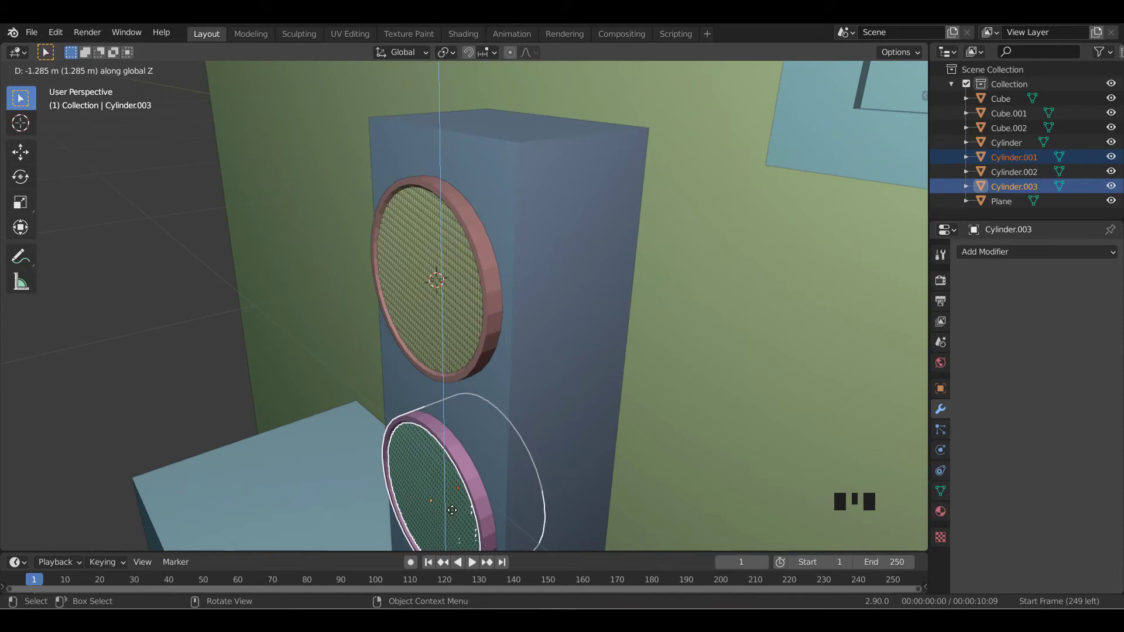
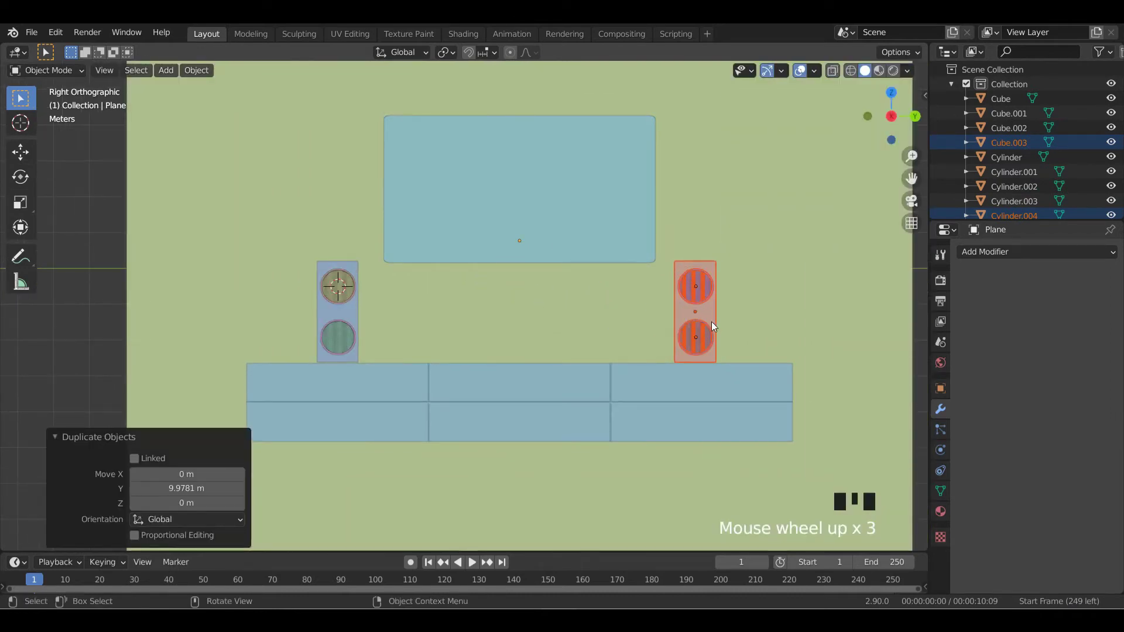
- Duplicate a tower speaker, rotate it 90° horizontal and lower it onto the cabinet as a centre speaker
{"action": "key", "text": "shift+d"}
{"action": "key", "text": "r"}
{"action": "scroll", "scroll_direction": "up", "scroll_amount": 3}
{"action": "key", "text": "g"}
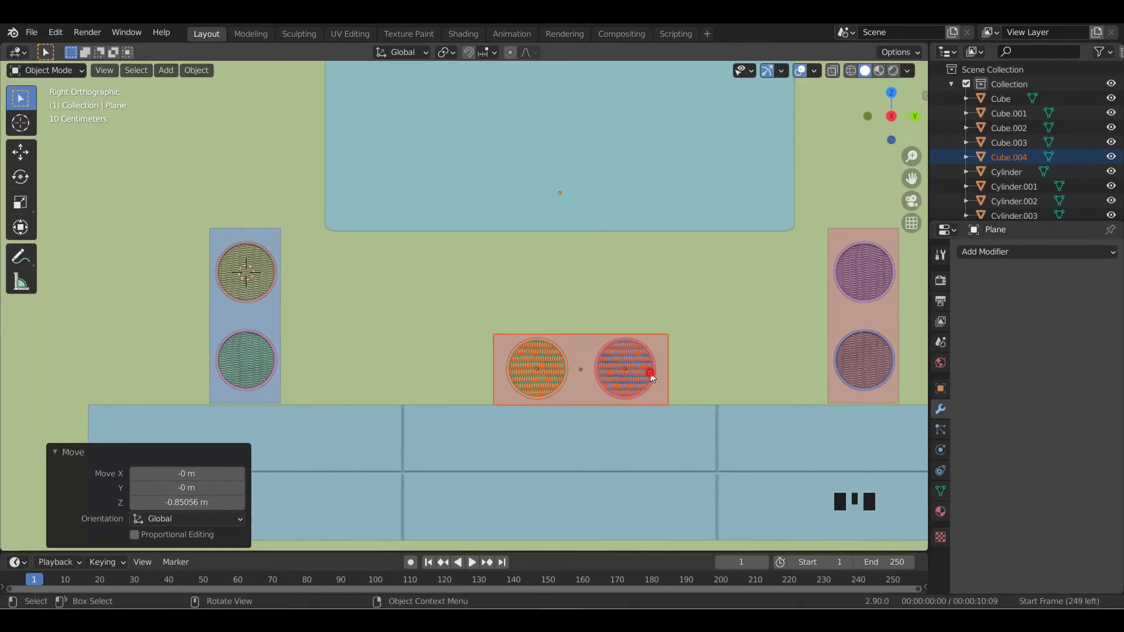
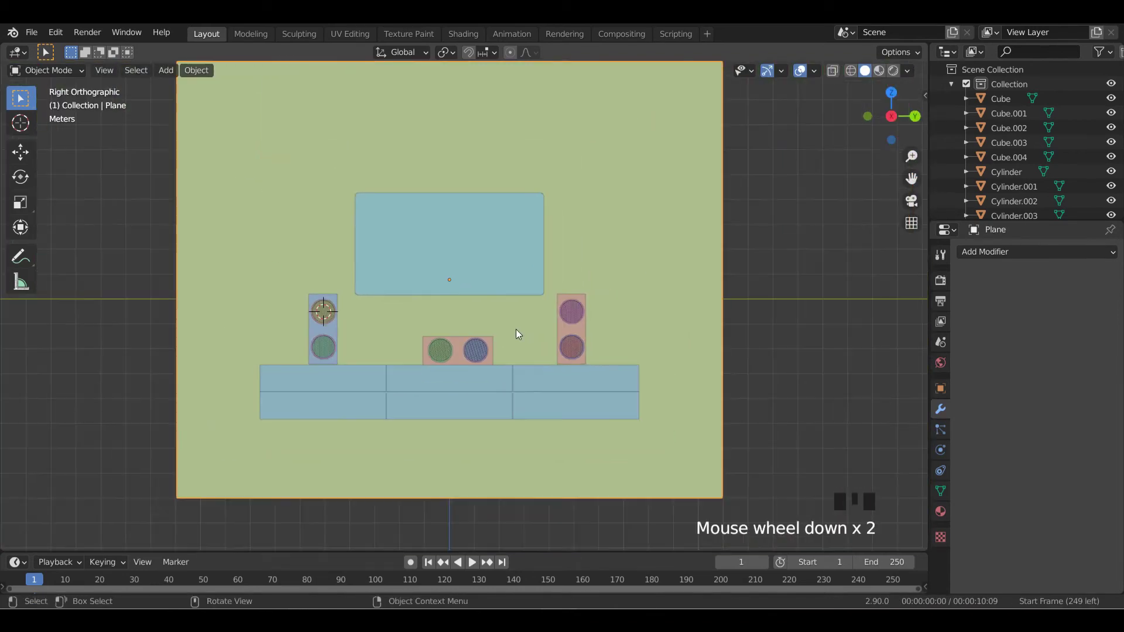
- Duplicate the backdrop plane and scale the copy down to about 0.64 to frame the scene
{"action": "double_click", "coordinate": [621, 290]}
{"action": "key", "text": "a"}
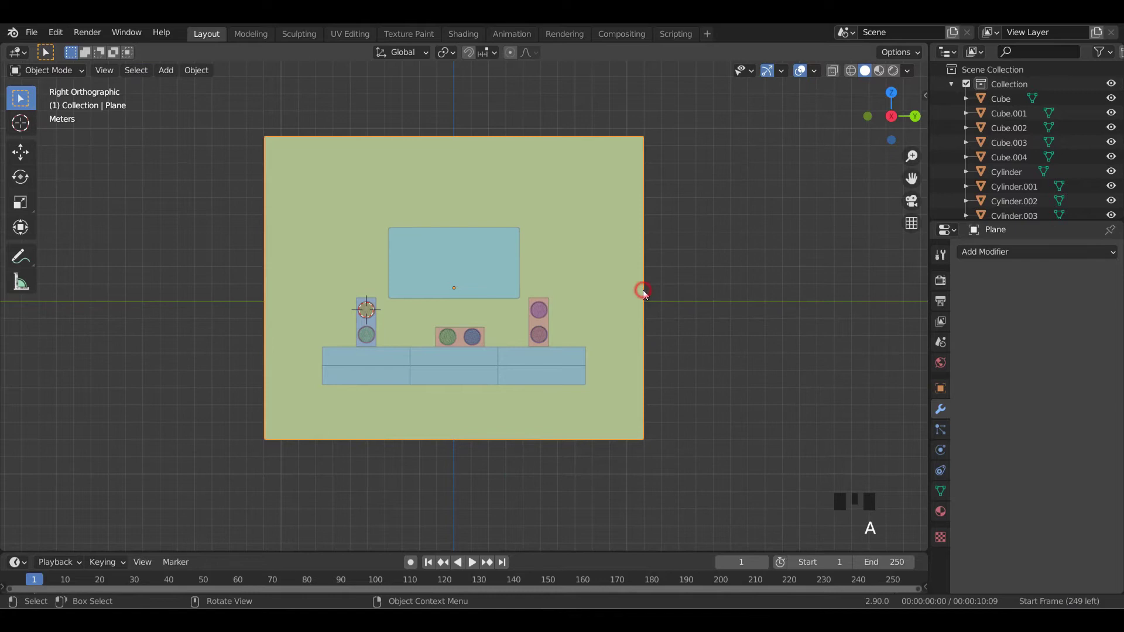
{"action": "key", "text": "shift+d"}
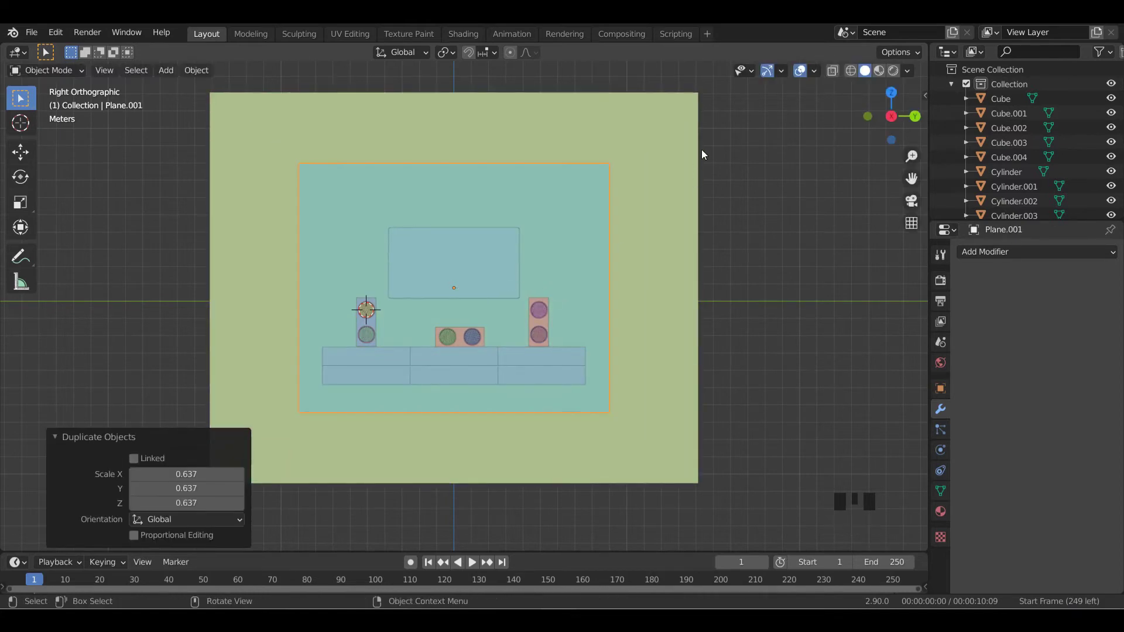